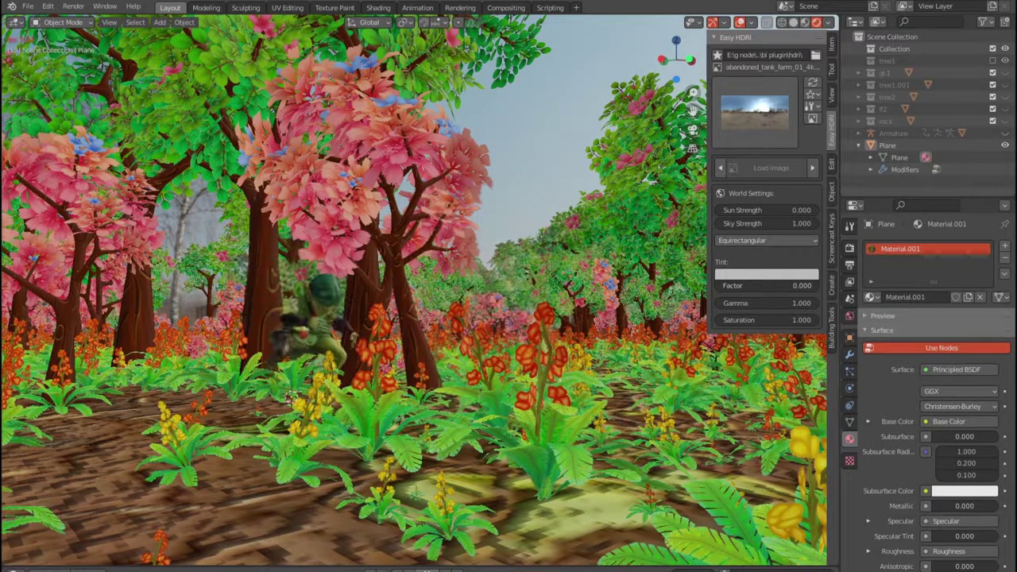
Step: Orbit and zoom around the finished forest from several angles before moving to the Ch34 character
middle_click(413, 380)
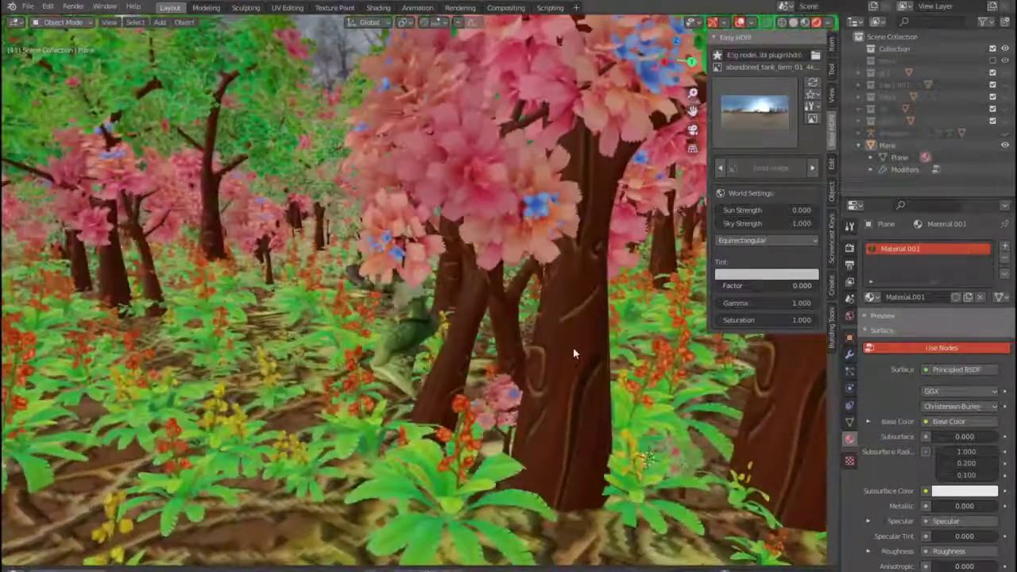
scroll("down", 3)
middle_click(576, 352)
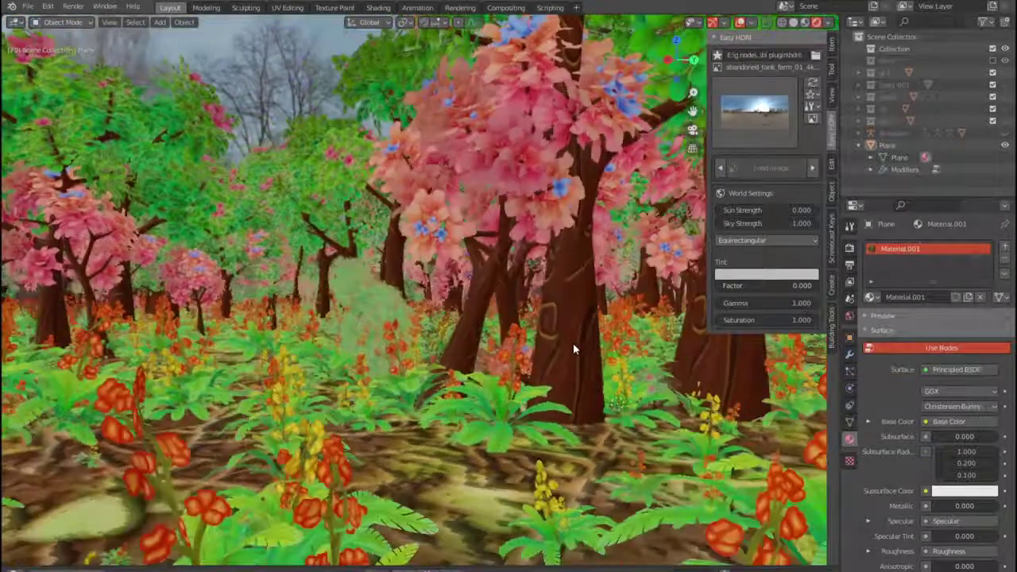
middle_click(609, 346)
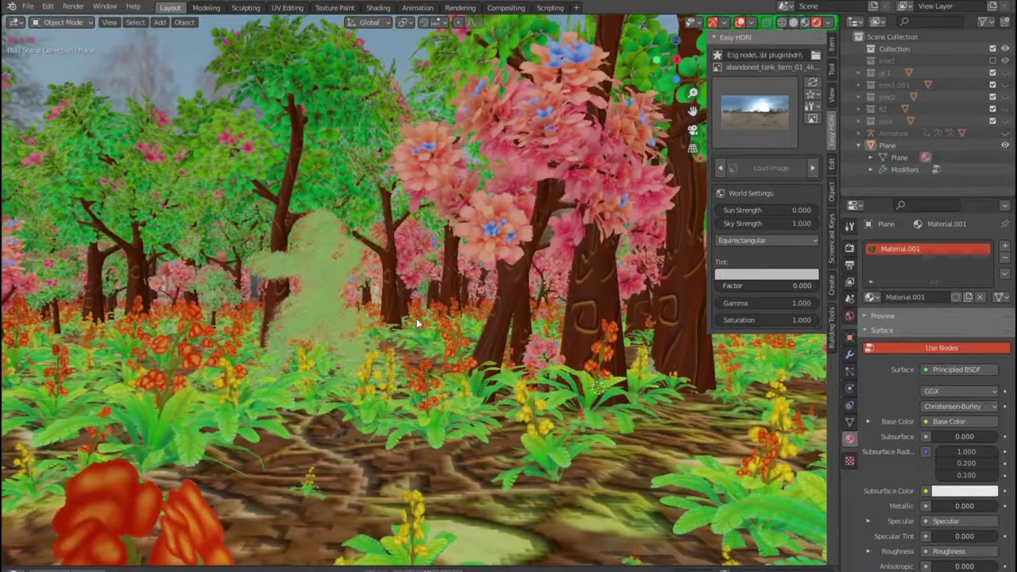
scroll("up", 3)
scroll("down", 3)
middle_click(448, 315)
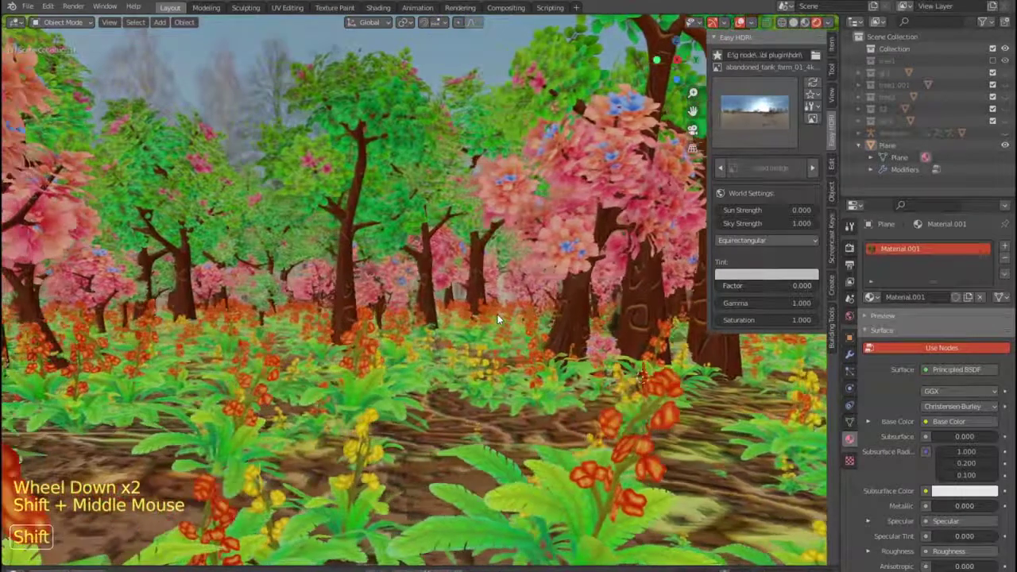
scroll("up", 3)
scroll("down", 3)
middle_click(568, 321)
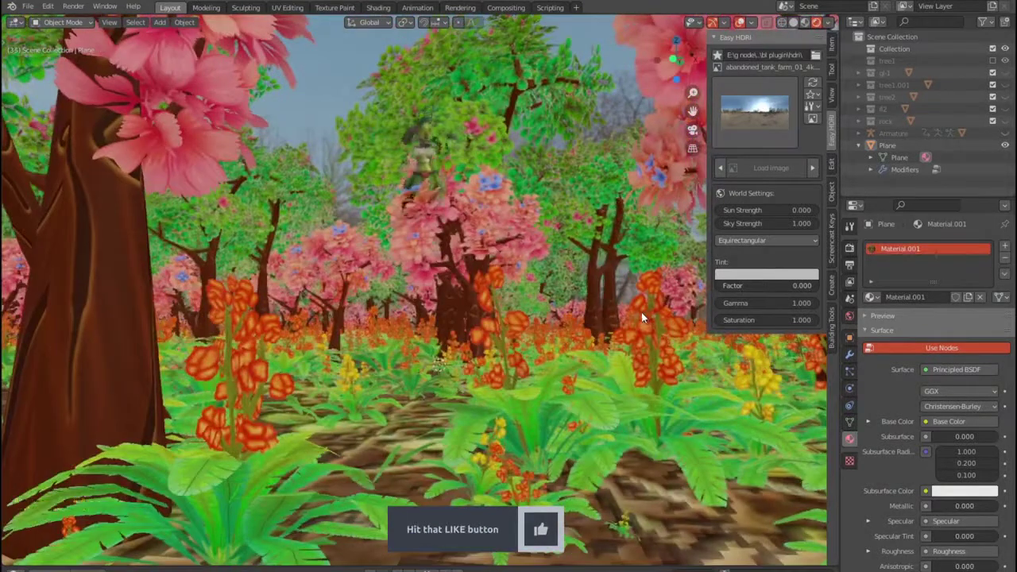
scroll("up", 3)
scroll("up", 3)
scroll("up", 3)
middle_click(566, 296)
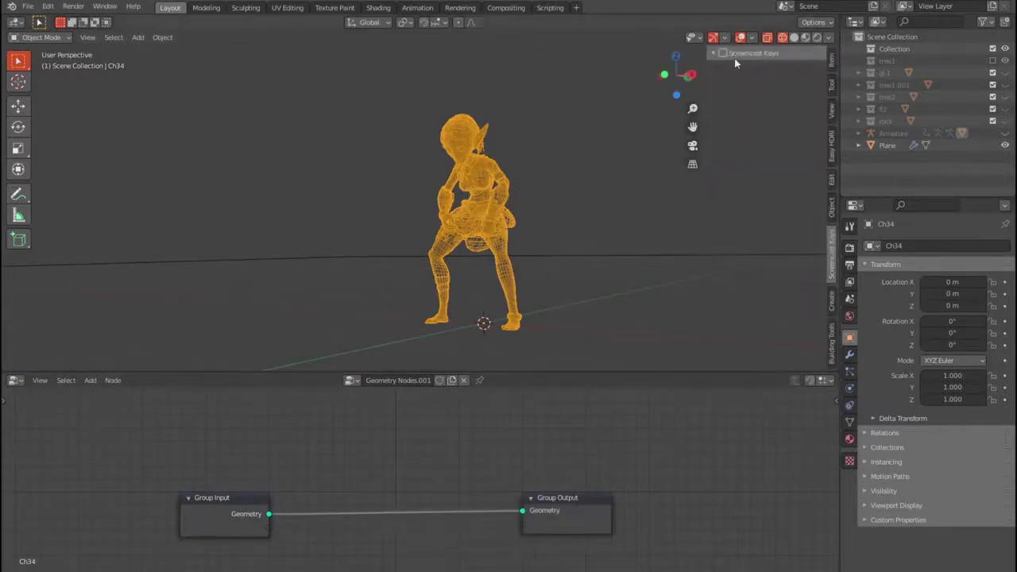
Step: Hide the sidebar and add Point Distribute and Attribute Randomize (scale) nodes to the character's tree
key("n")
right_click(19, 215)
left_click(19, 215)
key("shift+a")
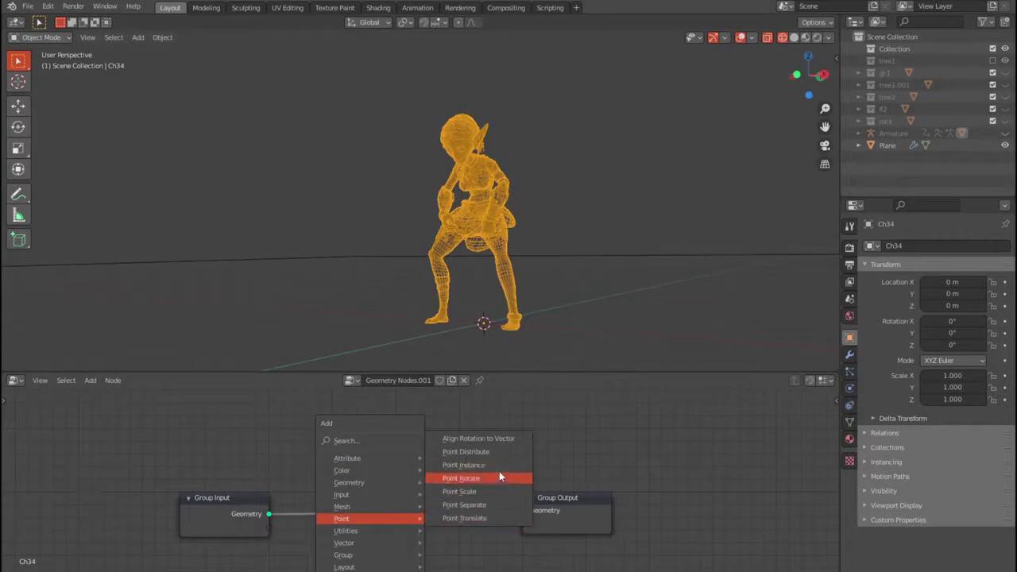
scroll("up", 3)
scroll("down", 3)
scroll("down", 3)
middle_click(19, 214)
left_click(19, 215)
left_click(19, 215)
scroll("down", 3)
left_click(20, 215)
left_click(19, 215)
left_click(19, 215)
left_click(19, 215)
Step: Add a Point Instance node set to Collection mode using the f2 plant collection
key("shift+a")
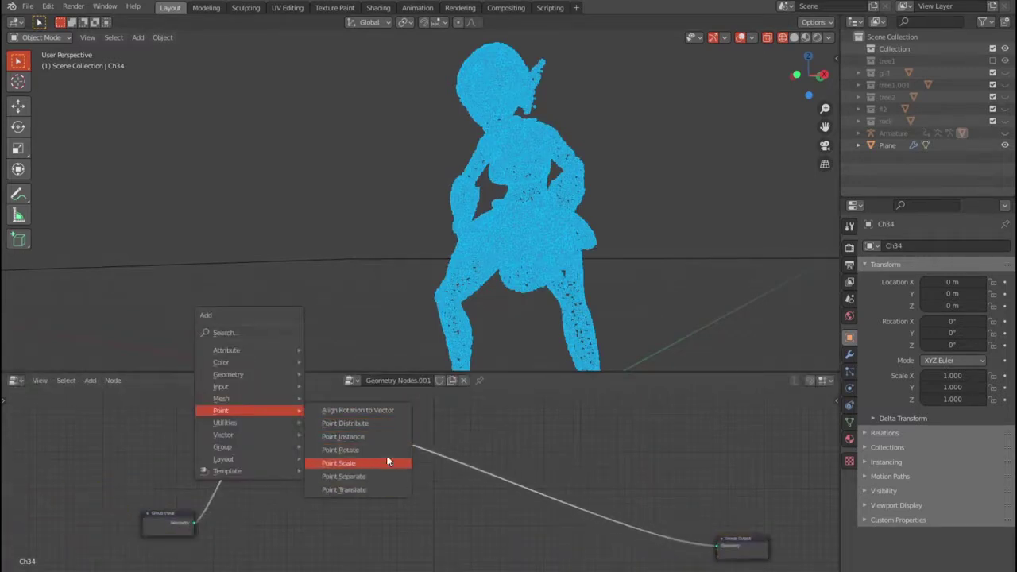
left_click(19, 214)
left_click(19, 215)
left_click(19, 214)
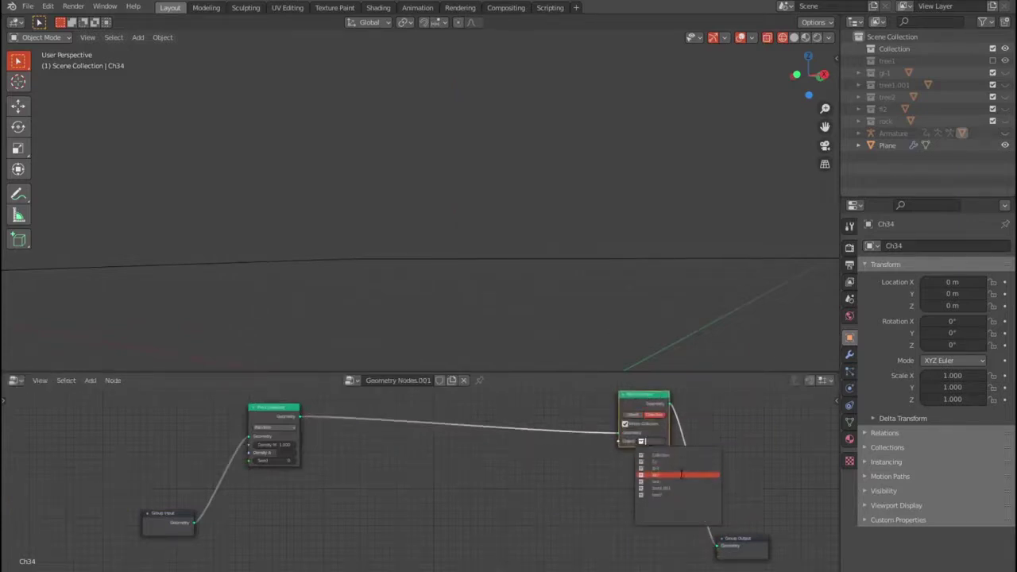
scroll("up", 3)
scroll("down", 3)
left_click(19, 215)
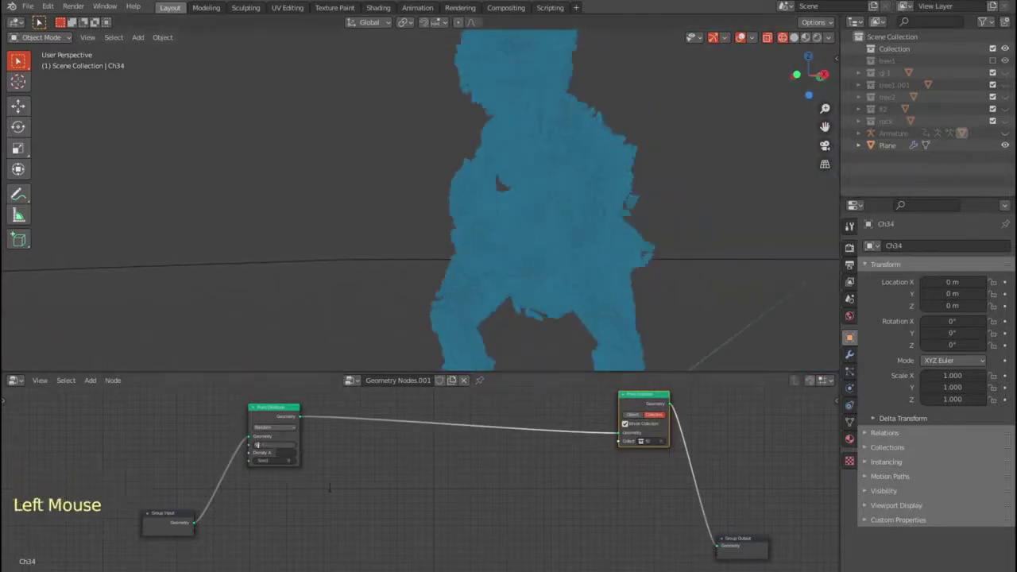
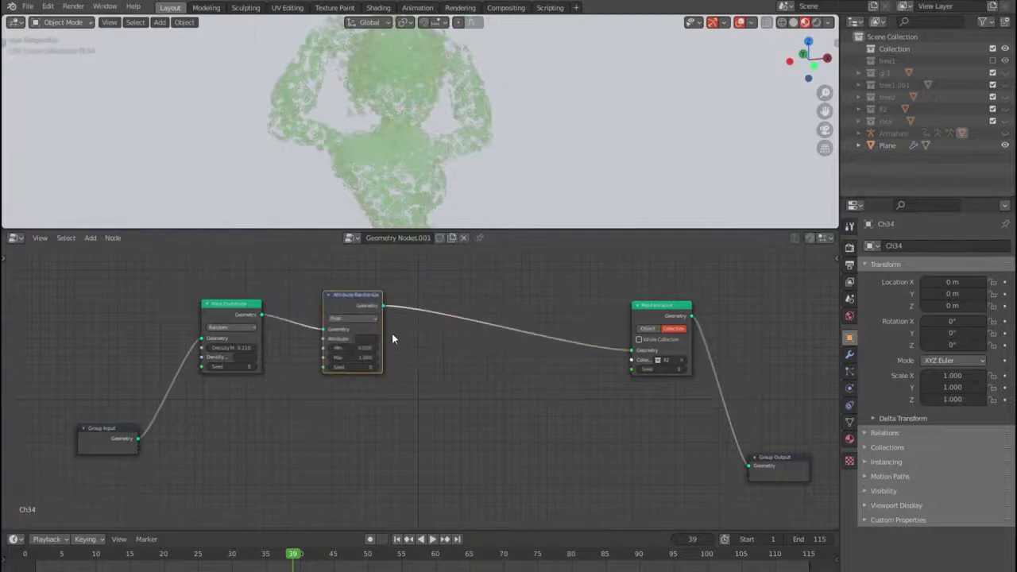
Step: Randomize the scale attribute with Max 0.9 and check the scattered plants in the viewport
left_click(377, 341)
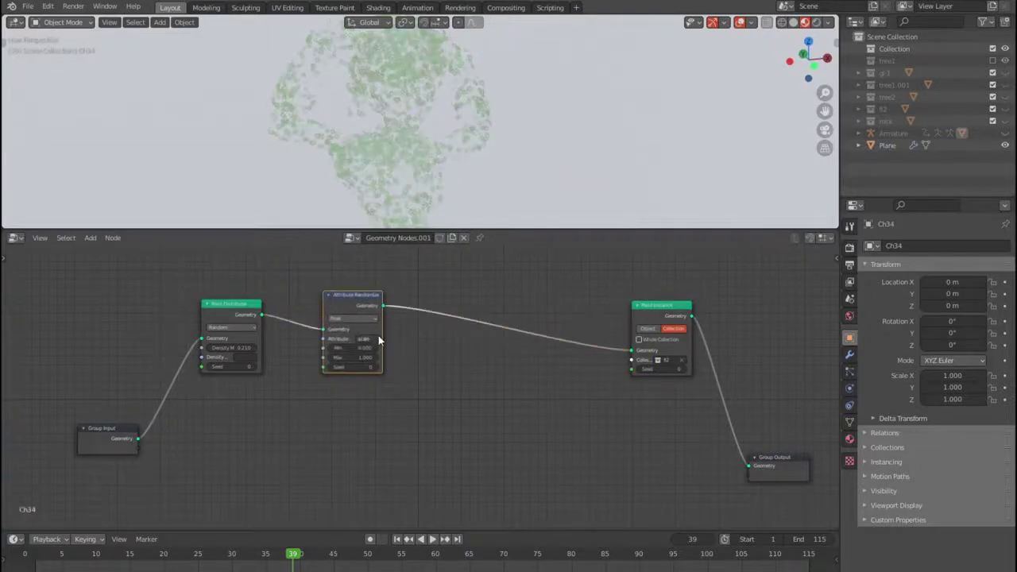
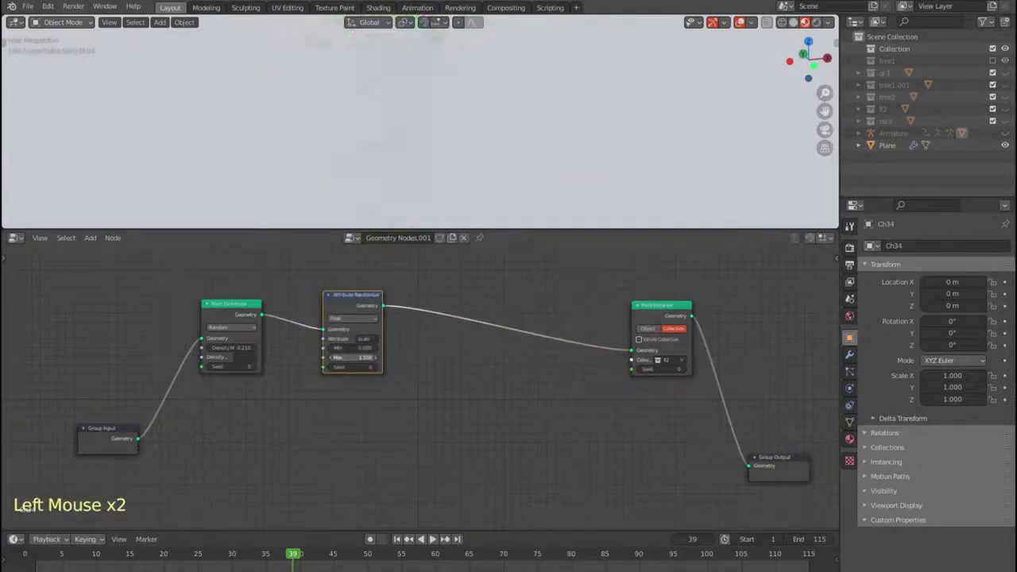
scroll("up", 3)
scroll("down", 3)
middle_click(456, 147)
scroll("down", 3)
scroll("up", 3)
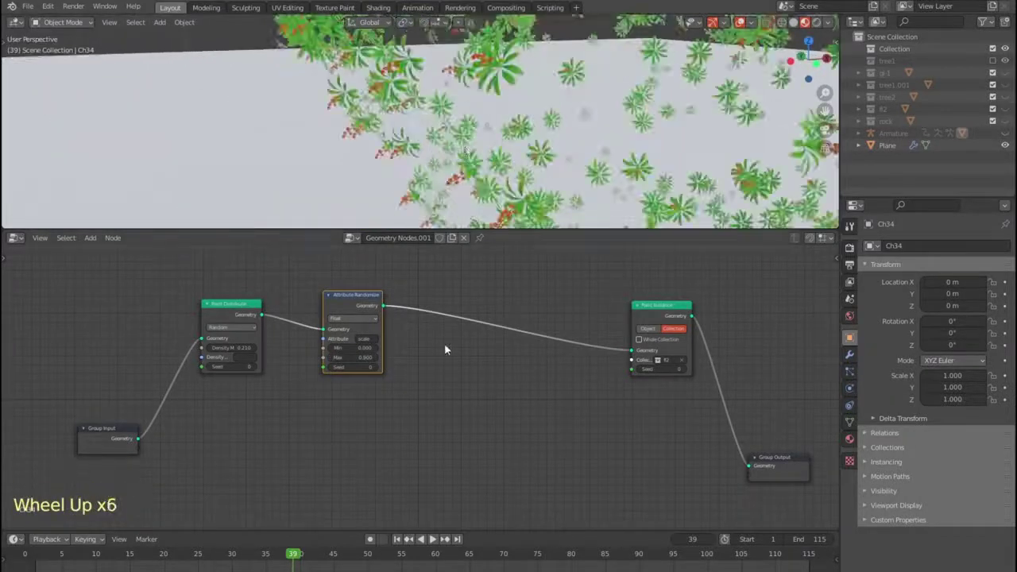
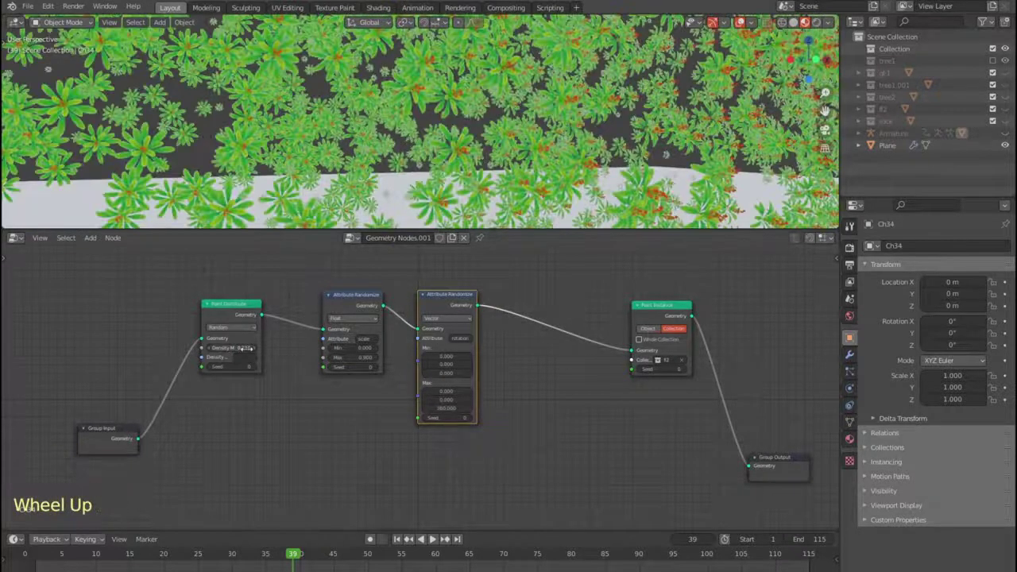
Step: Add a Vector Attribute Randomize for rotation with Max Z 360 and rearrange the randomize nodes
left_click(258, 350)
scroll("down", 3)
middle_click(439, 127)
middle_click(406, 134)
scroll("up", 3)
middle_click(427, 138)
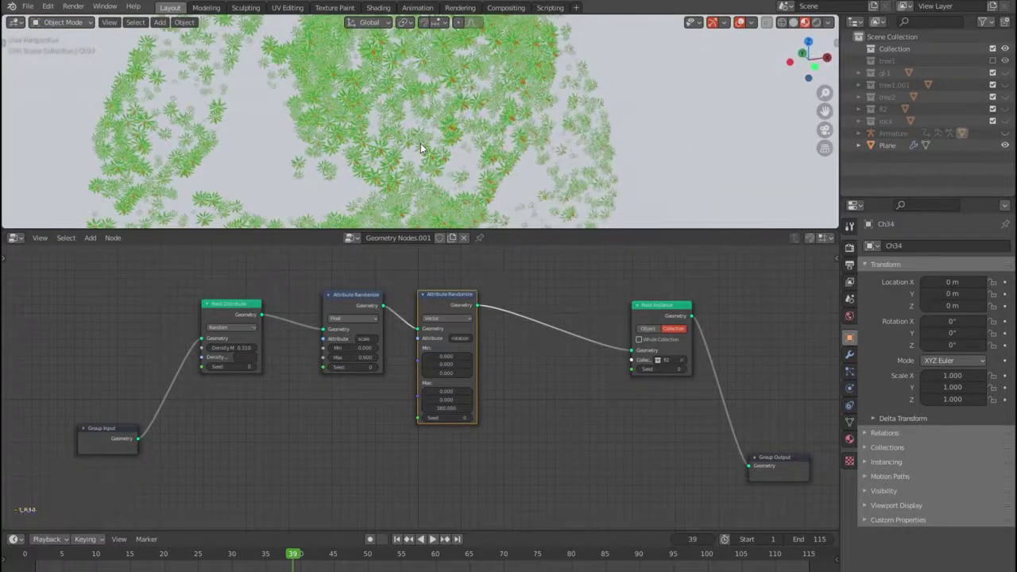
left_click(453, 296)
left_click(357, 297)
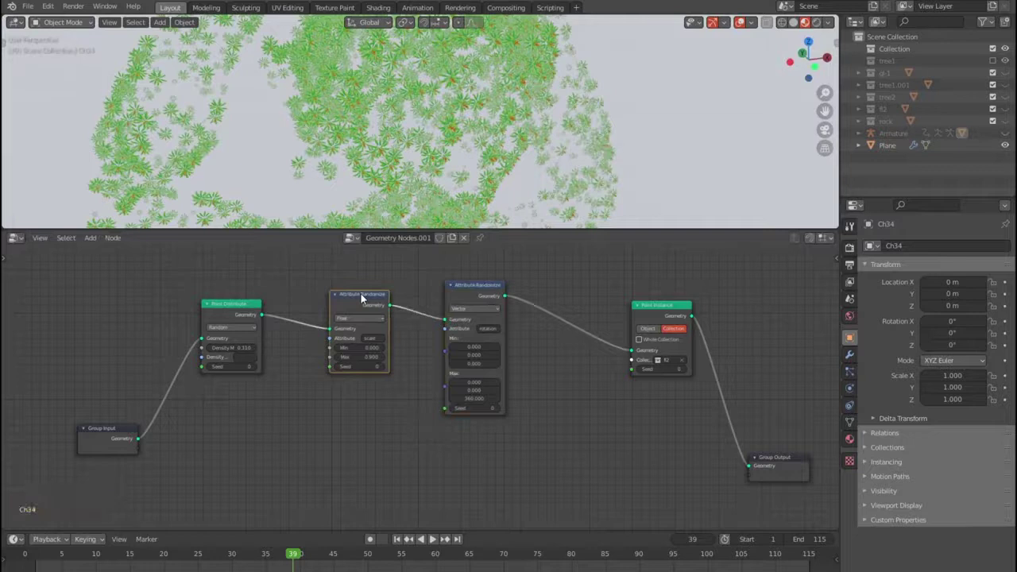
scroll("down", 3)
left_click(559, 356)
scroll("down", 3)
Step: Duplicate the randomize-and-instance node chain beneath the original
key("shift+d")
key("ctrl+shift+d")
middle_click(554, 416)
left_click(227, 376)
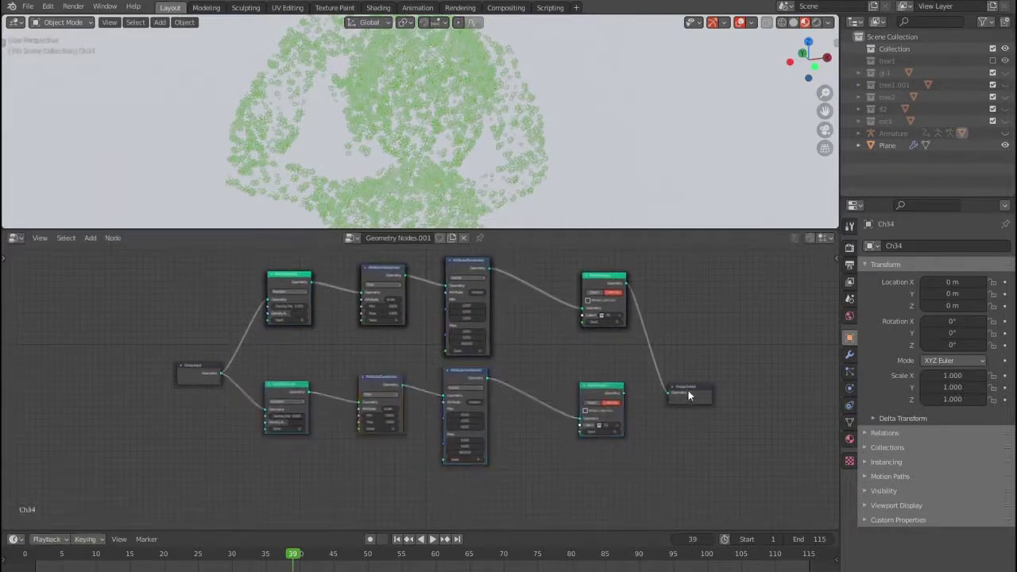
Step: Join both Point Instance branches into Group Output and set the second collection to gl-1
left_click(696, 389)
left_click(687, 357)
key("shift+a")
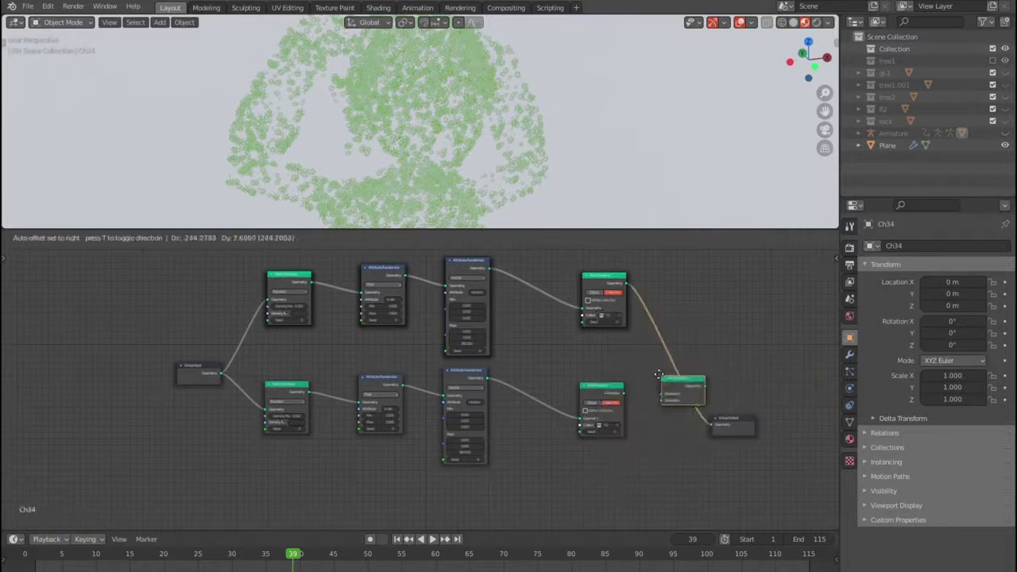
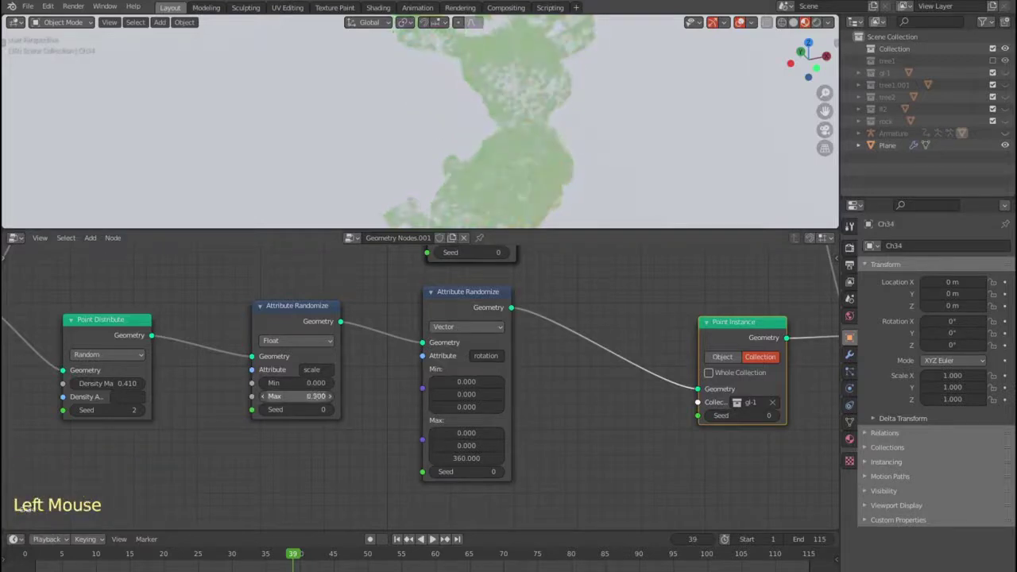
left_click(332, 386)
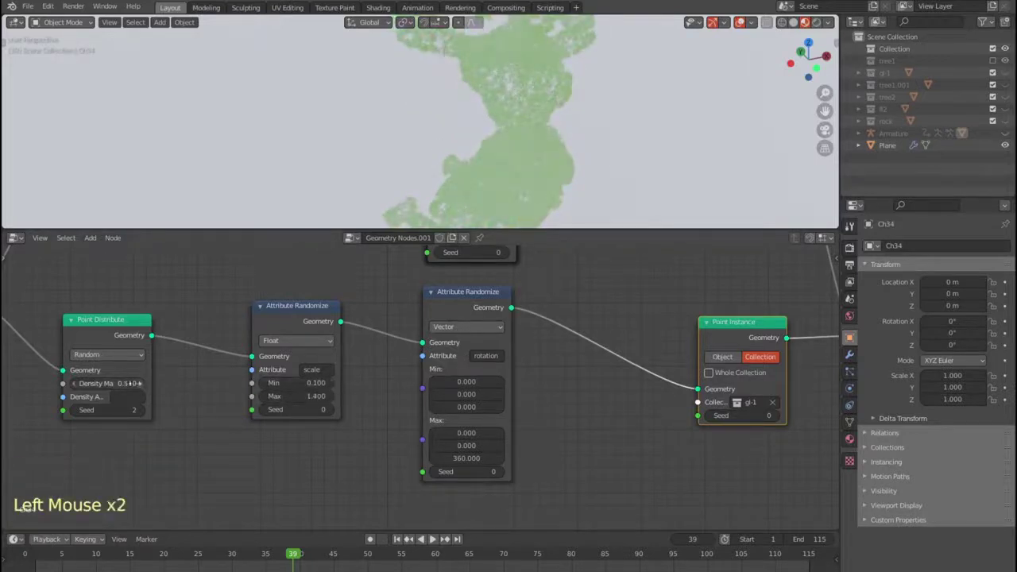
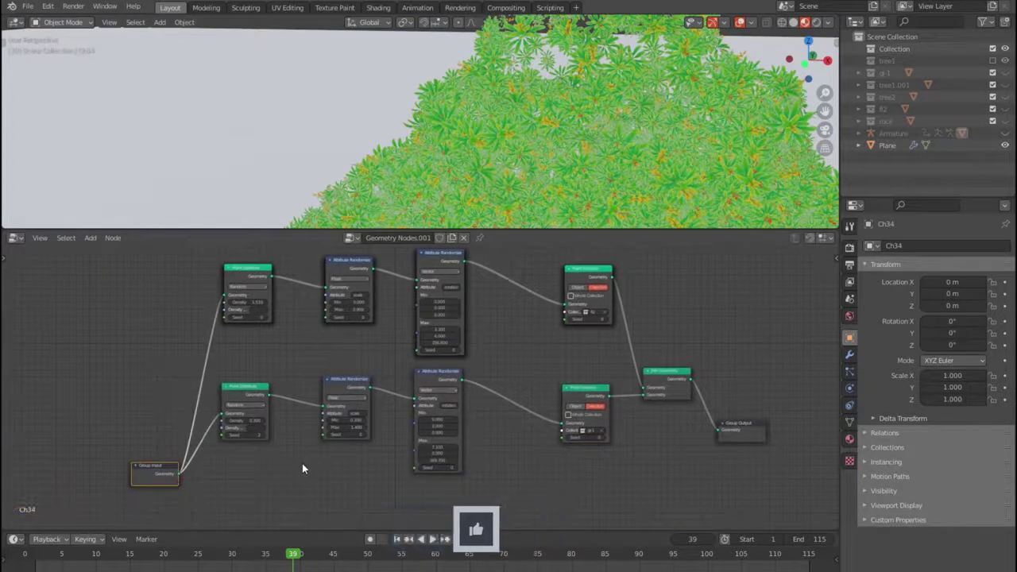
left_click(268, 435)
scroll("down", 3)
middle_click(526, 174)
middle_click(487, 146)
scroll("up", 3)
middle_click(511, 182)
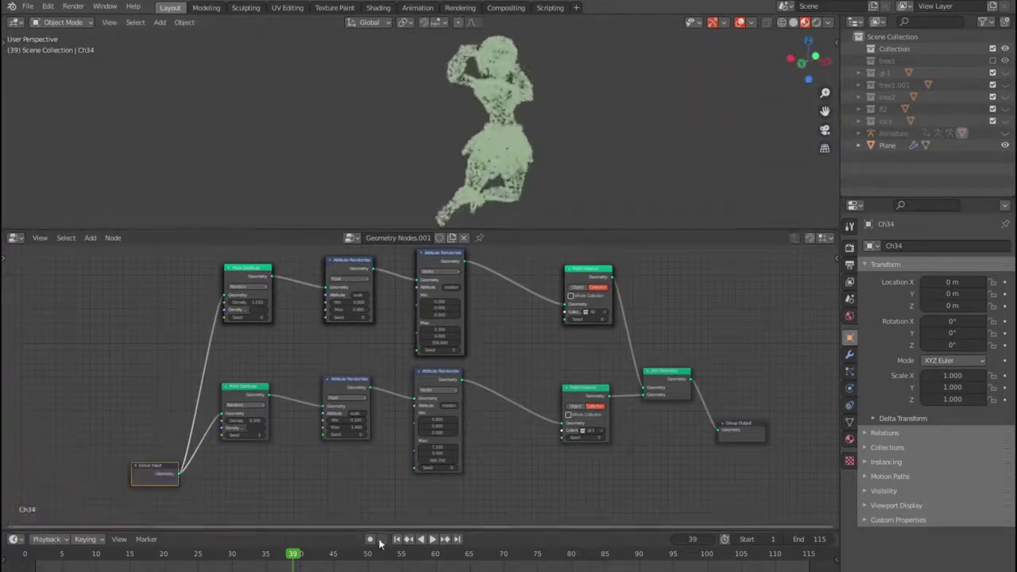
left_click(400, 540)
scroll("down", 3)
scroll("up", 3)
middle_click(473, 191)
scroll("down", 3)
middle_click(512, 176)
scroll("up", 3)
middle_click(497, 156)
middle_click(518, 149)
left_click(434, 541)
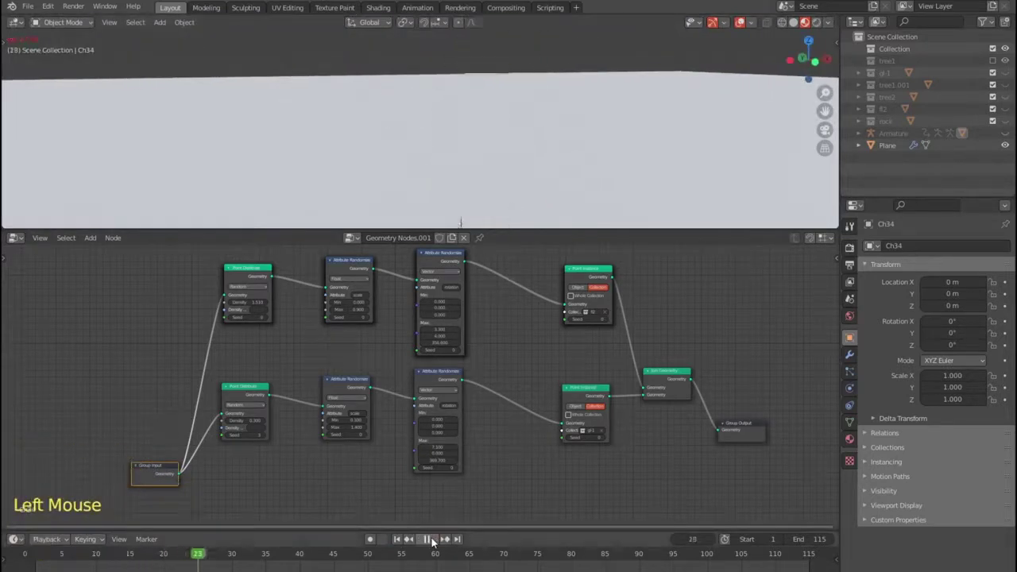
left_click(435, 540)
middle_click(612, 192)
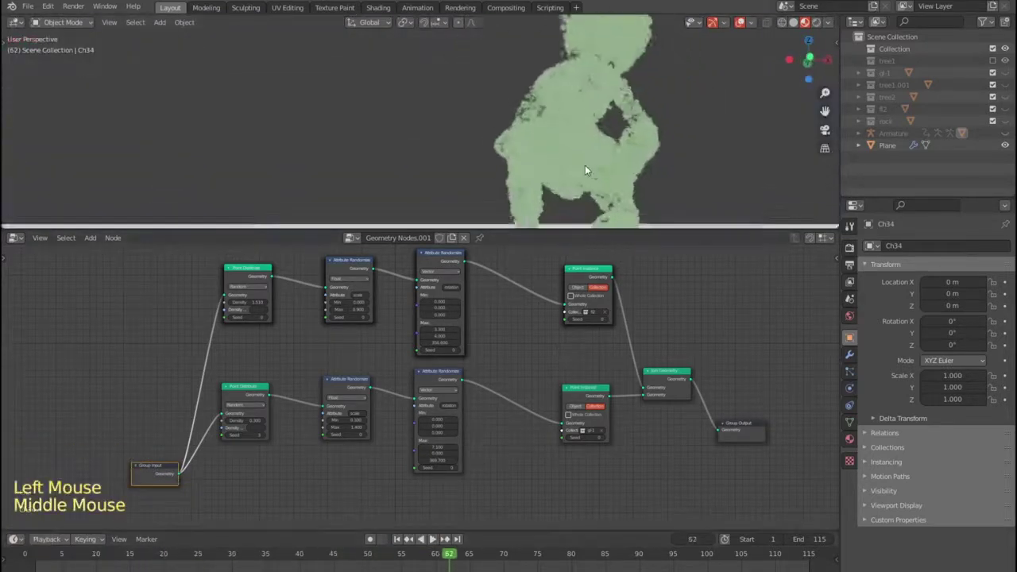
scroll("up", 3)
middle_click(597, 158)
scroll("up", 3)
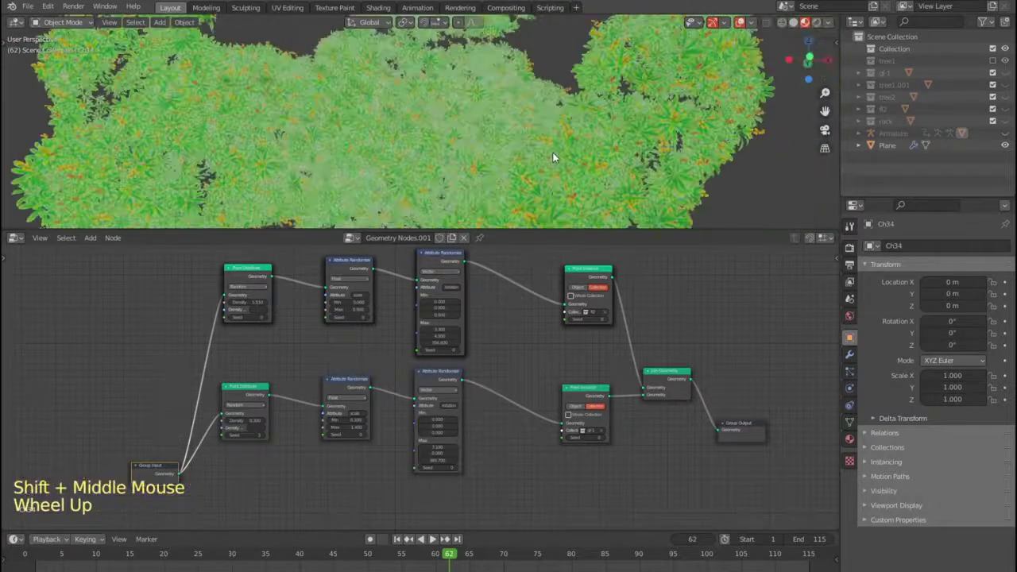
scroll("down", 3)
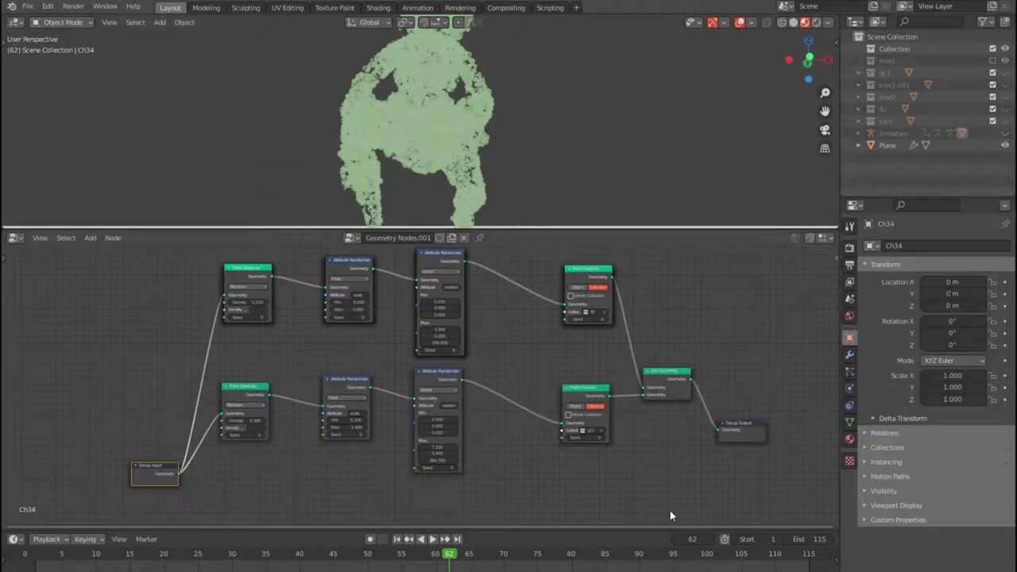
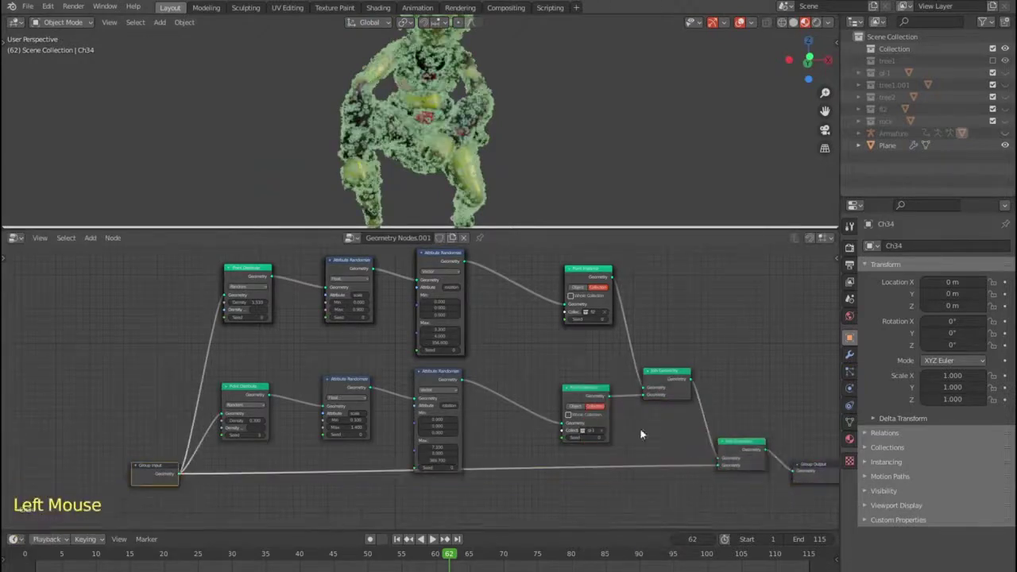
scroll("down", 3)
scroll("up", 3)
middle_click(577, 178)
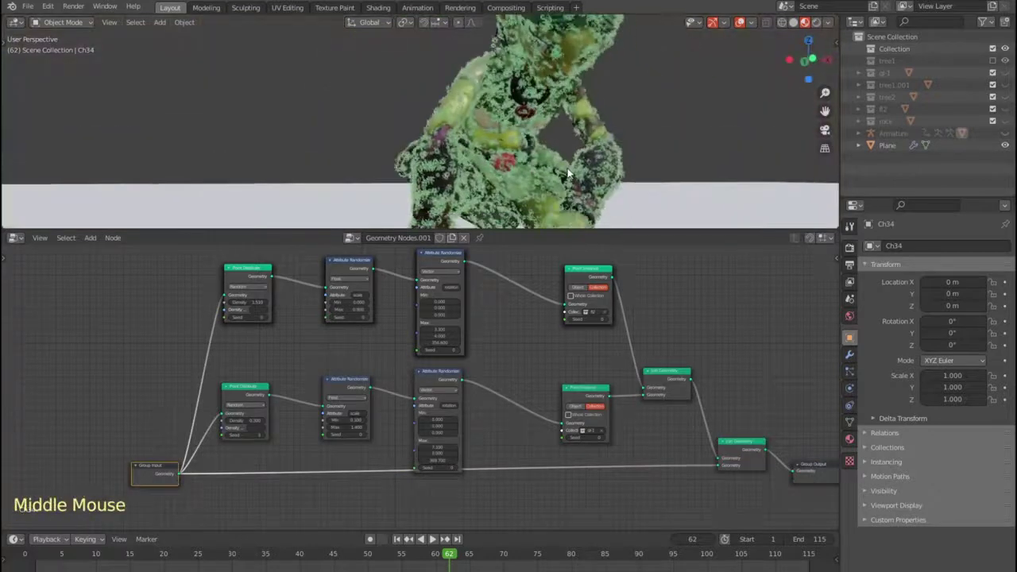
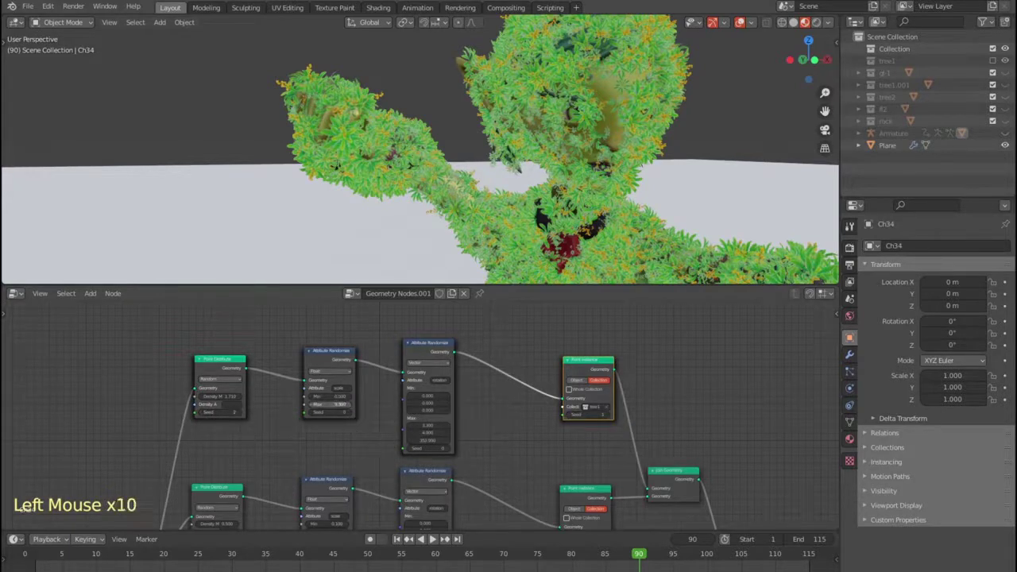
Step: Change the upper Point Instance node's collection from f2 to tree2
scroll("up", 3)
left_click(722, 405)
scroll("down", 3)
middle_click(508, 441)
middle_click(536, 387)
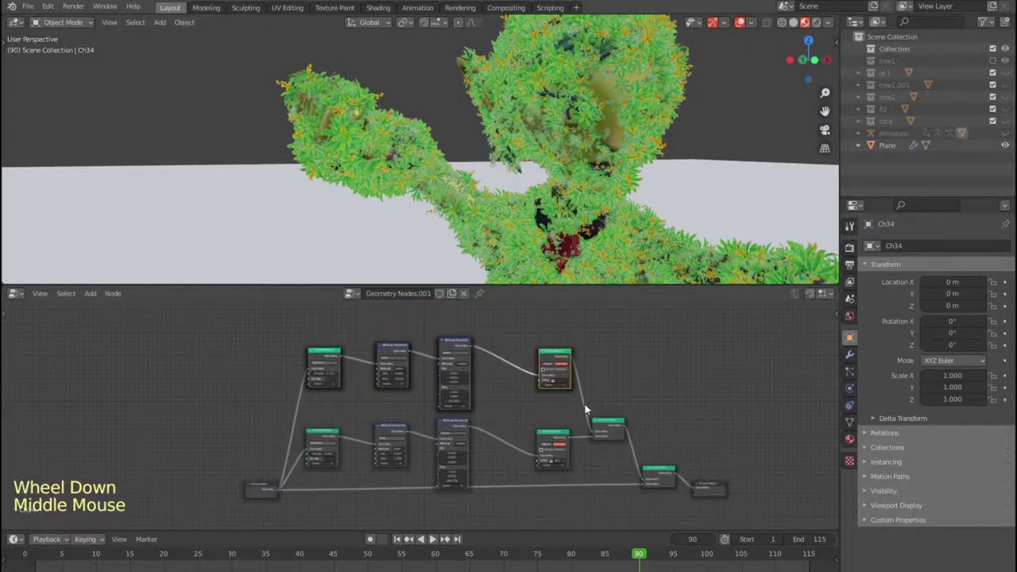
scroll("up", 3)
middle_click(596, 406)
left_click(623, 438)
left_click(579, 356)
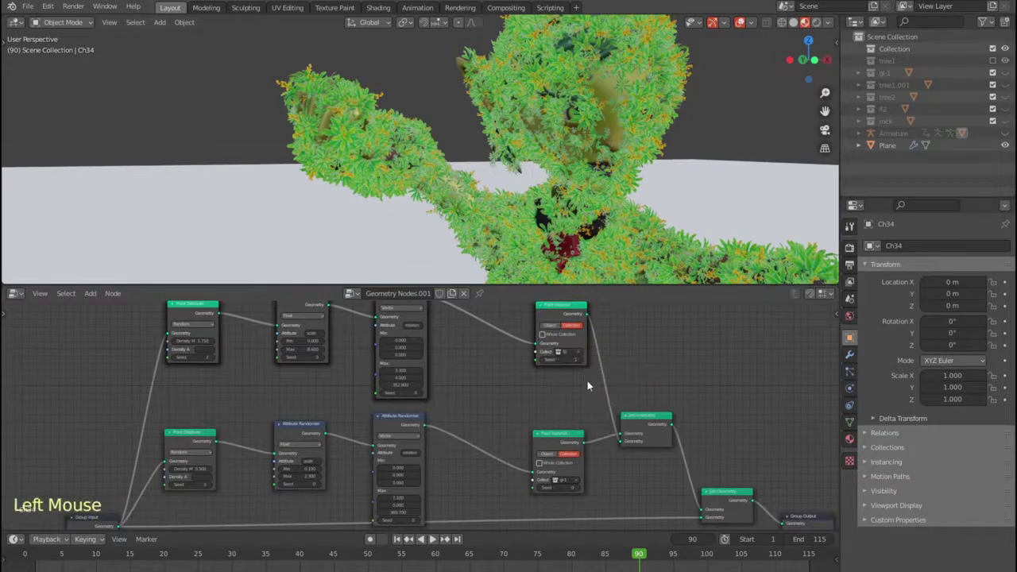
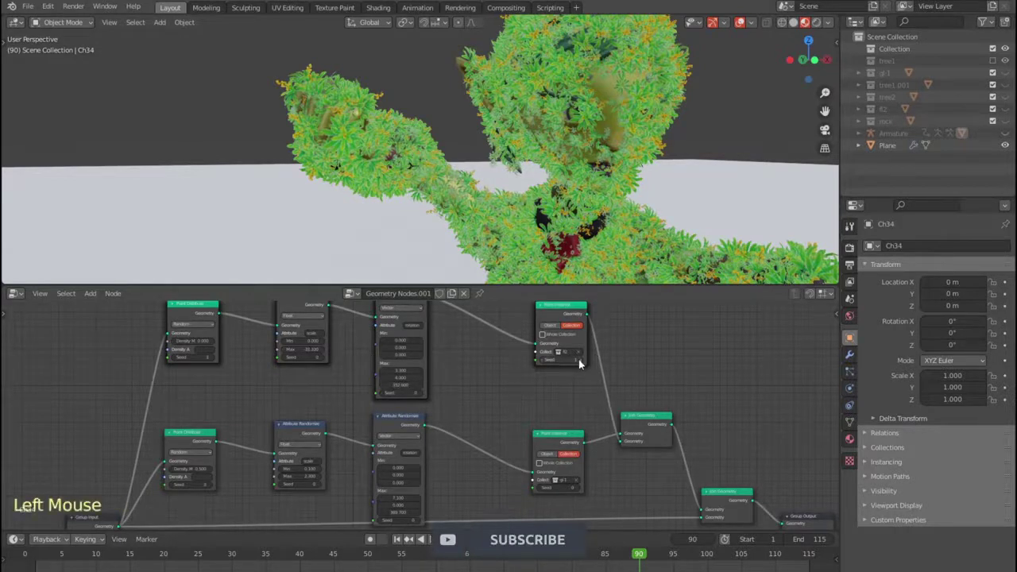
double_click(583, 353)
double_click(581, 352)
scroll("down", 3)
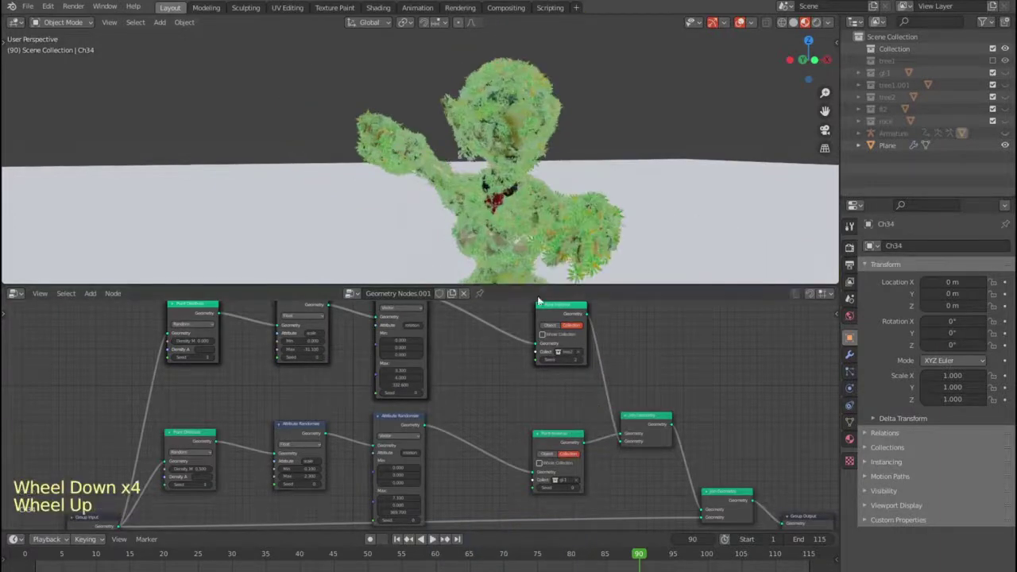
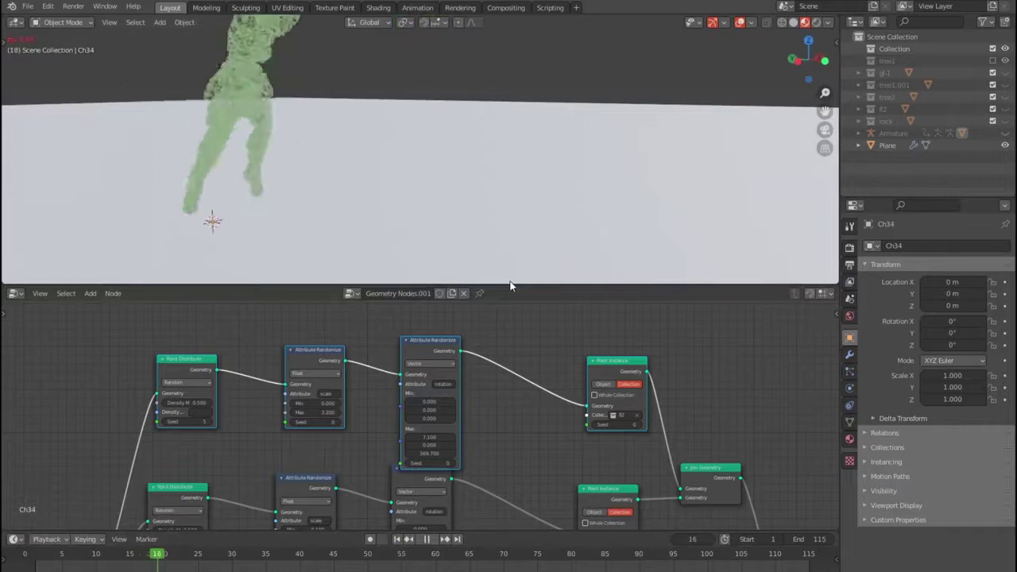
scroll("down", 3)
middle_click(491, 196)
scroll("up", 3)
key("space")
left_click(530, 113)
scroll("up", 3)
scroll("up", 3)
scroll("down", 3)
middle_click(534, 145)
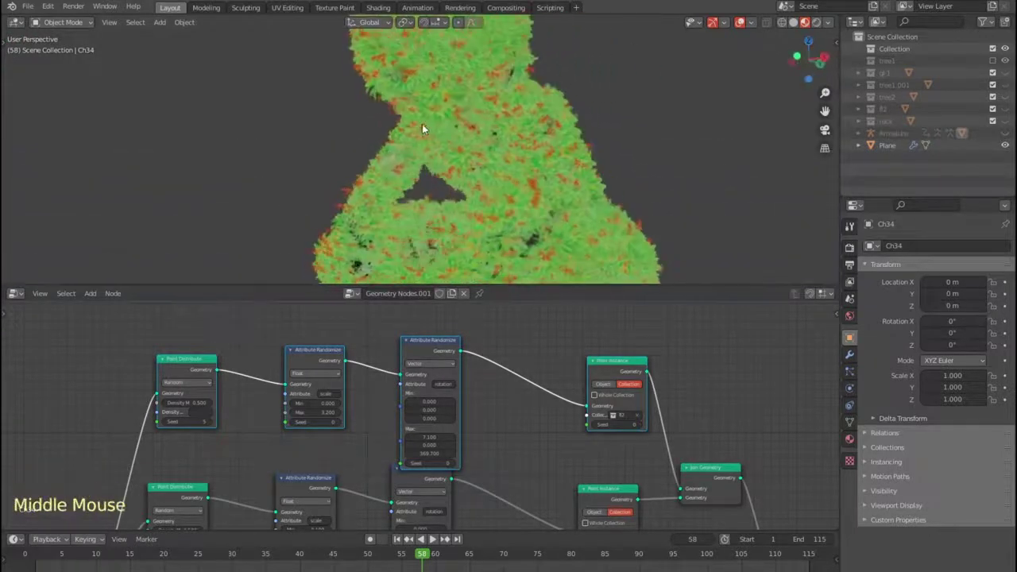
Step: Raise the first scale Attribute Randomize Max value to 3.200
scroll("up", 3)
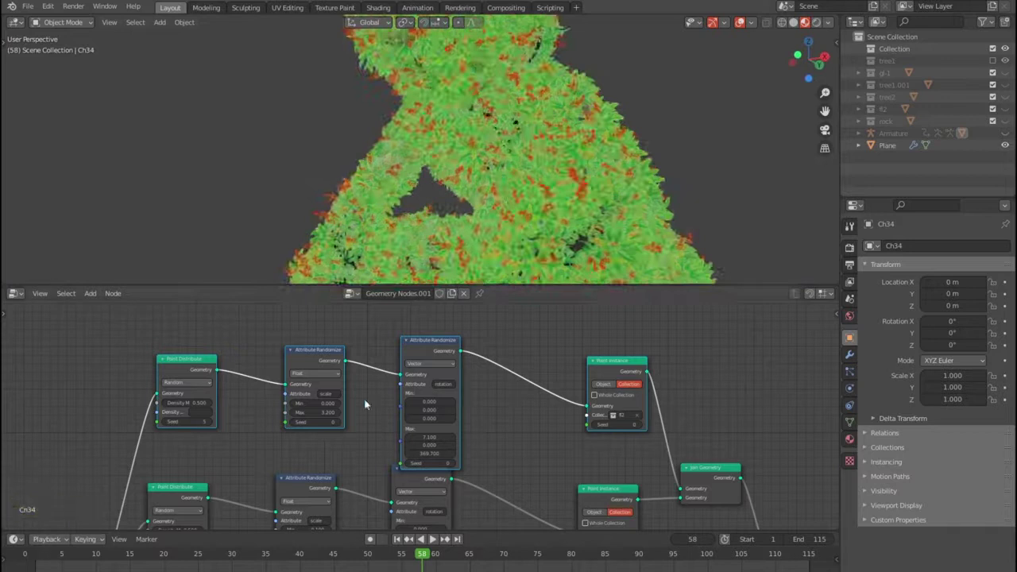
left_click(169, 405)
middle_click(251, 485)
scroll("up", 3)
middle_click(185, 455)
left_click(132, 456)
double_click(132, 456)
double_click(135, 456)
left_click(135, 456)
left_click(198, 456)
middle_click(247, 363)
double_click(171, 386)
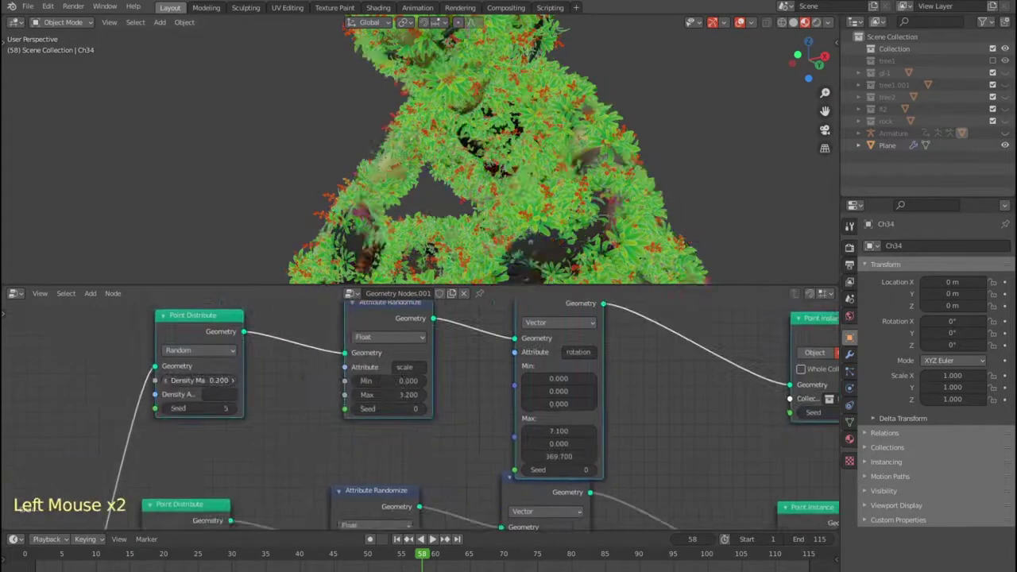
left_click(420, 207)
Step: Orbit the viewport to inspect the larger leaves on the character
scroll("down", 3)
middle_click(489, 207)
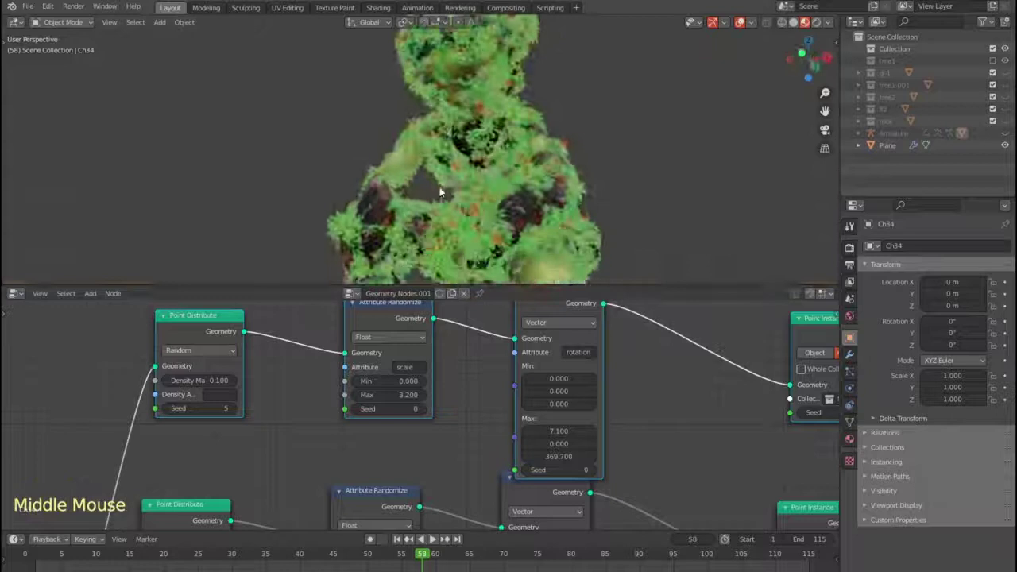
scroll("up", 3)
middle_click(556, 164)
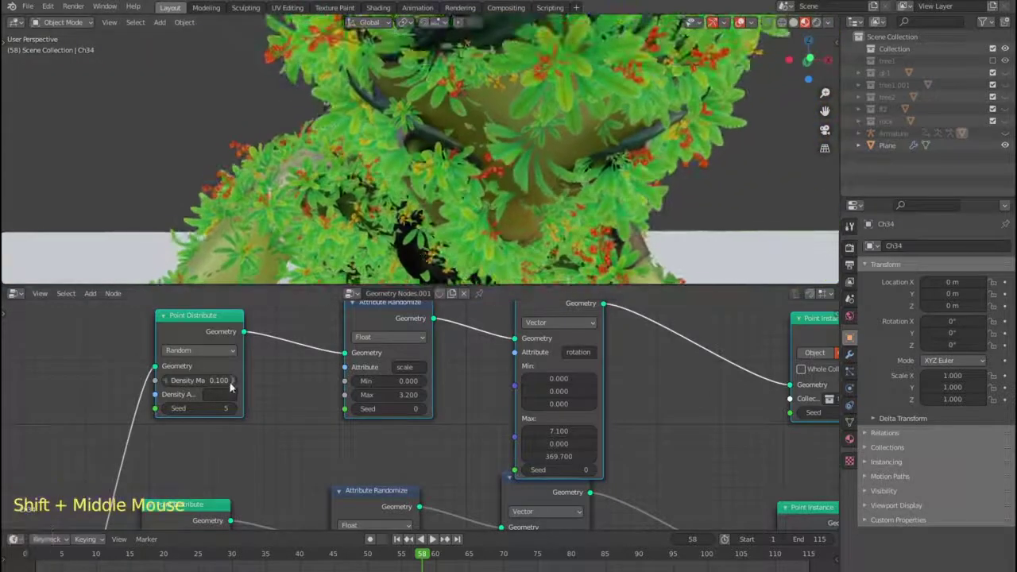
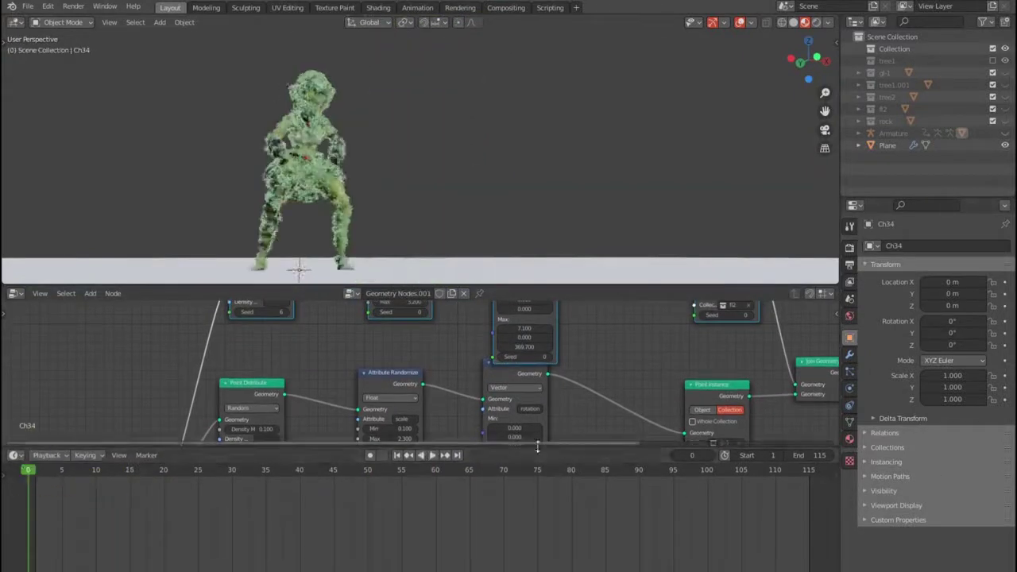
Step: Play the timeline to preview the keyed scale animation, then pause near the character
left_click(435, 461)
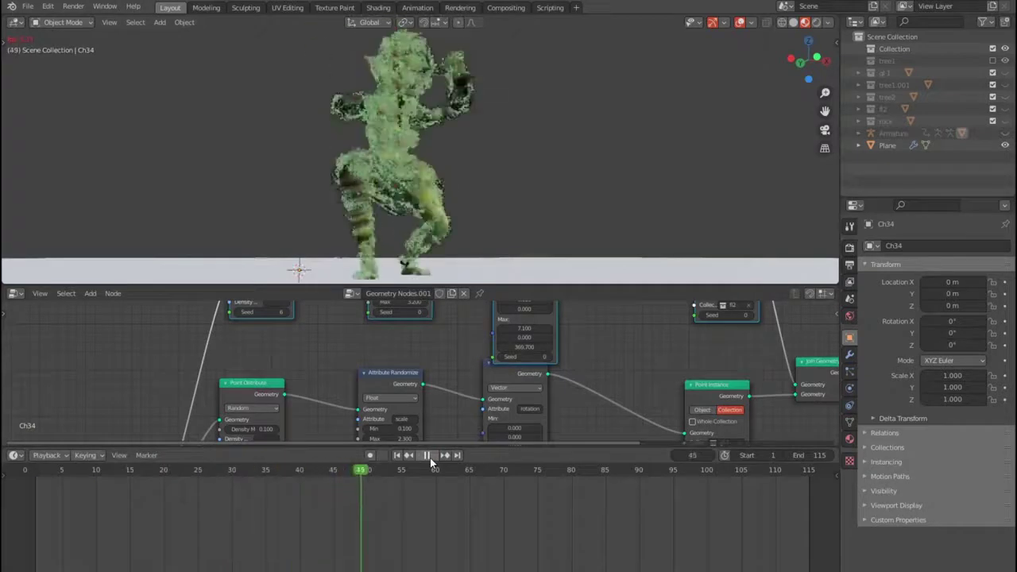
key("space")
scroll("up", 3)
middle_click(349, 336)
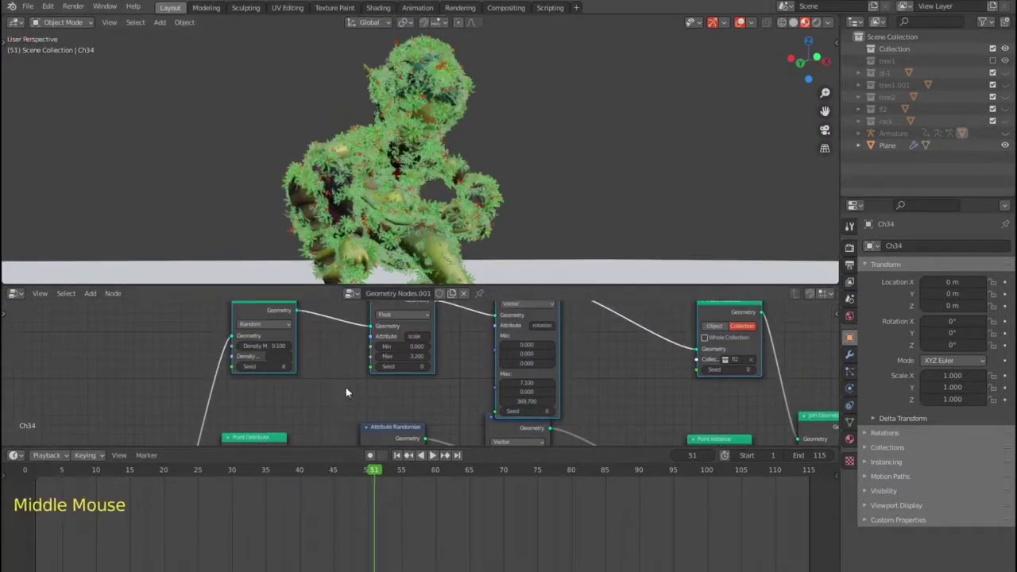
scroll("down", 3)
Step: Orbit around the character to inspect the leafy, red-blossomed foliage up close
middle_click(363, 396)
scroll("down", 3)
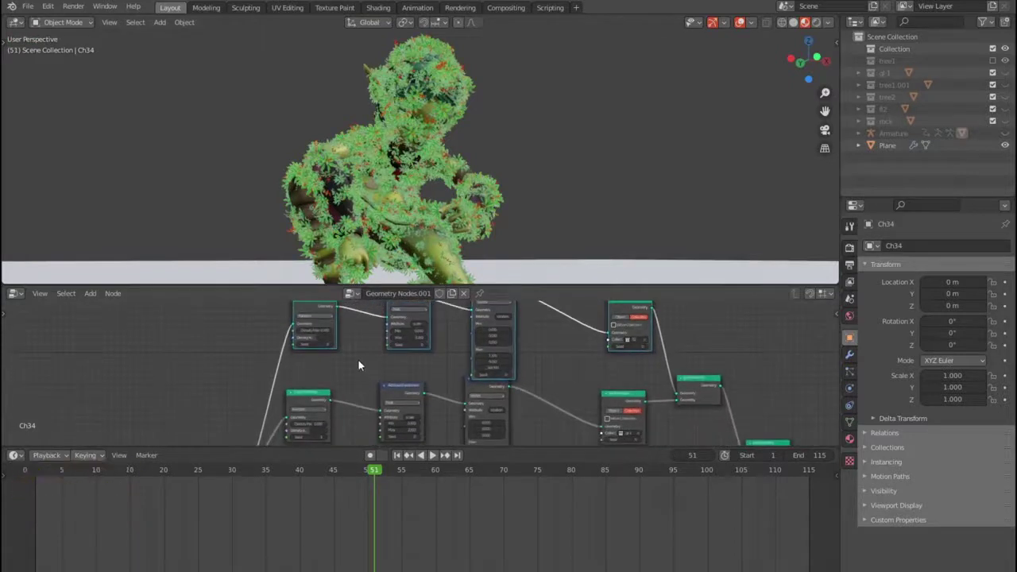
scroll("down", 3)
middle_click(364, 363)
middle_click(415, 250)
scroll("up", 3)
middle_click(475, 235)
middle_click(596, 227)
middle_click(568, 186)
scroll("up", 3)
middle_click(548, 143)
scroll("down", 3)
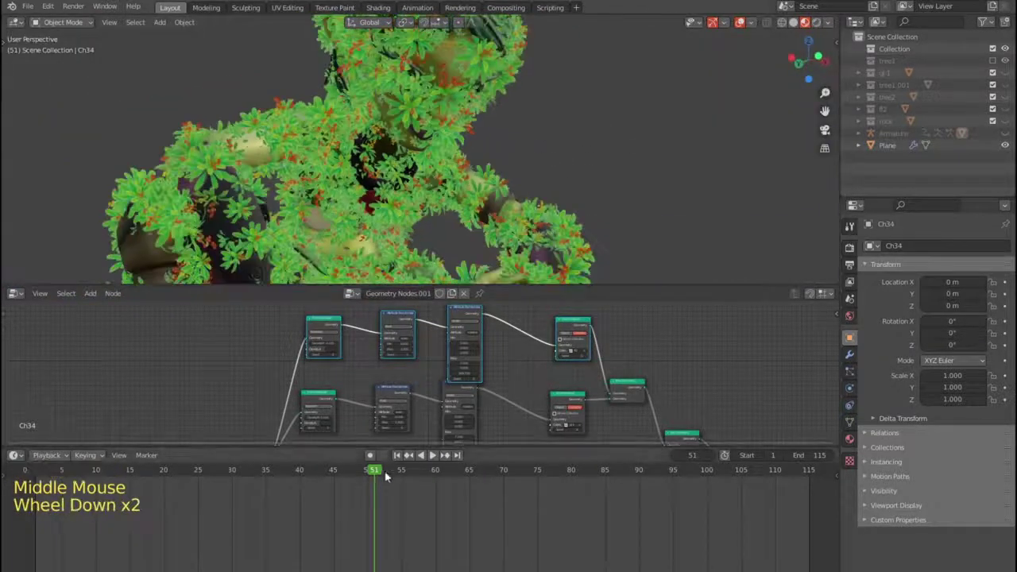
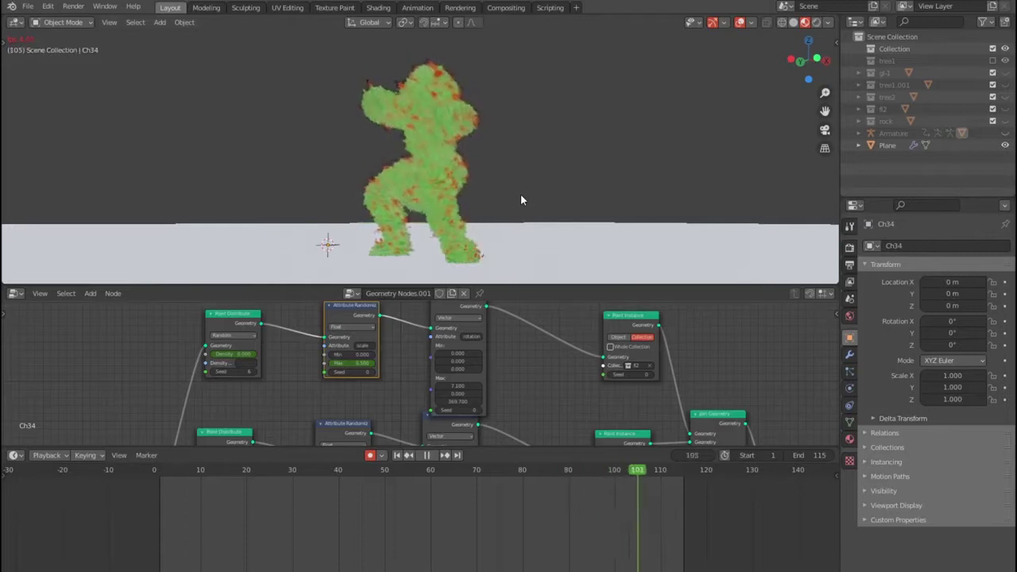
Step: Replay the animation while orbiting closer to the foliage, then stop playback
key("space")
scroll("up", 3)
middle_click(522, 180)
scroll("down", 3)
middle_click(599, 191)
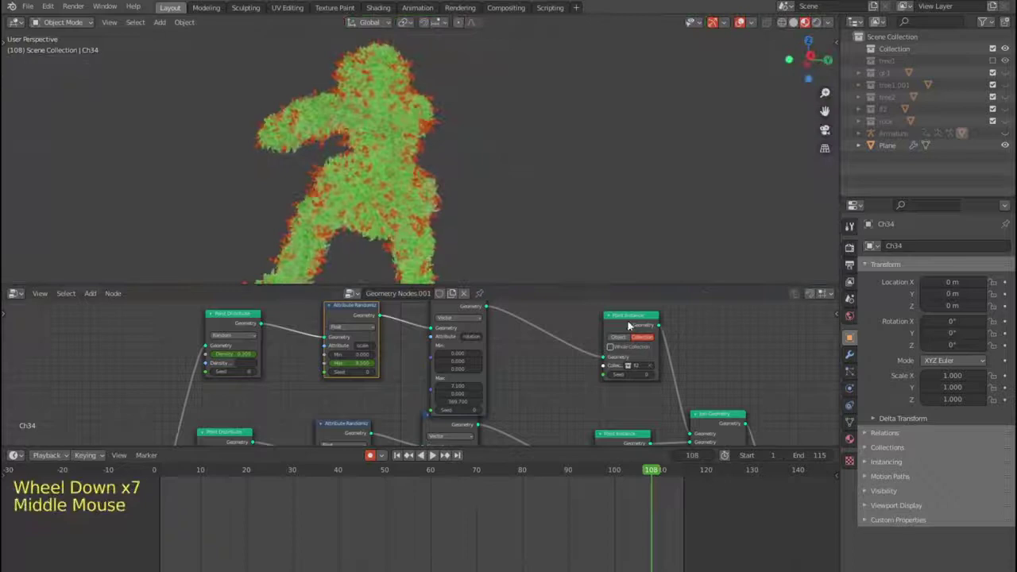
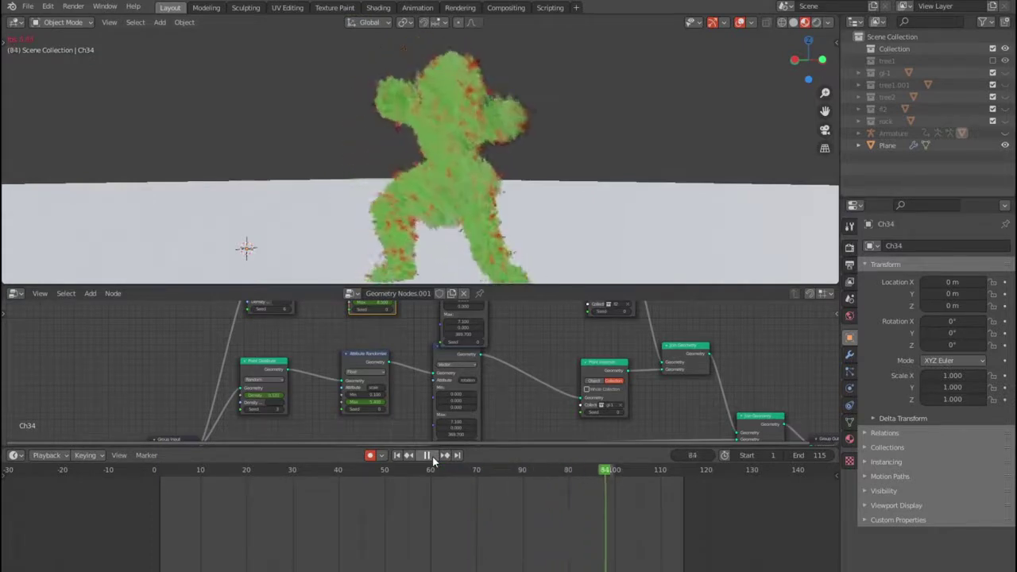
key("space")
Step: Select the ground Plane and give it a new Geometry Nodes modifier with an empty node tree
left_click(553, 233)
left_click(422, 301)
left_click(427, 303)
left_click(423, 298)
left_click(18, 300)
left_click(453, 298)
scroll("up", 3)
middle_click(444, 369)
left_click(430, 406)
scroll("up", 3)
middle_click(441, 404)
scroll("down", 3)
key("shift+a")
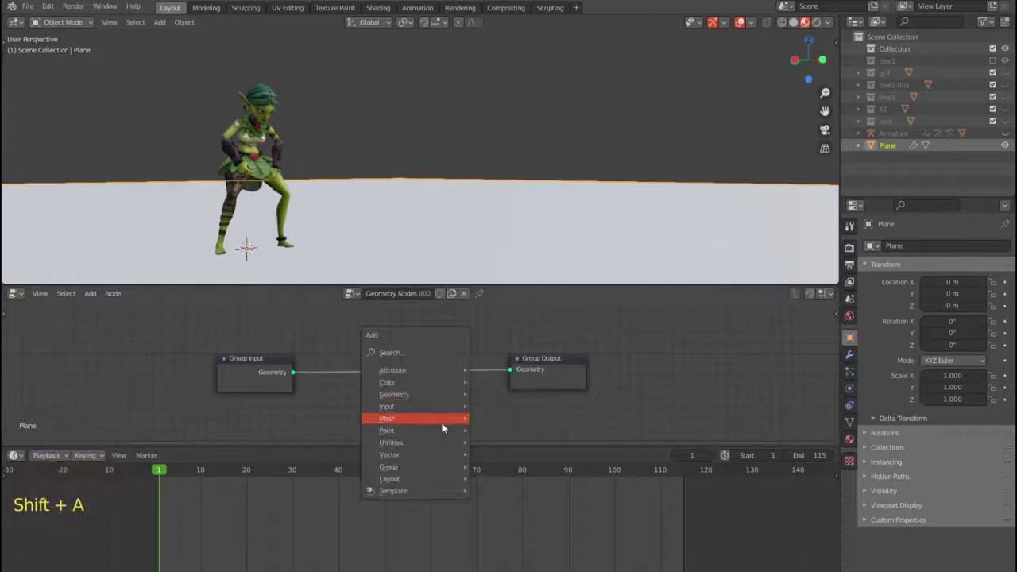
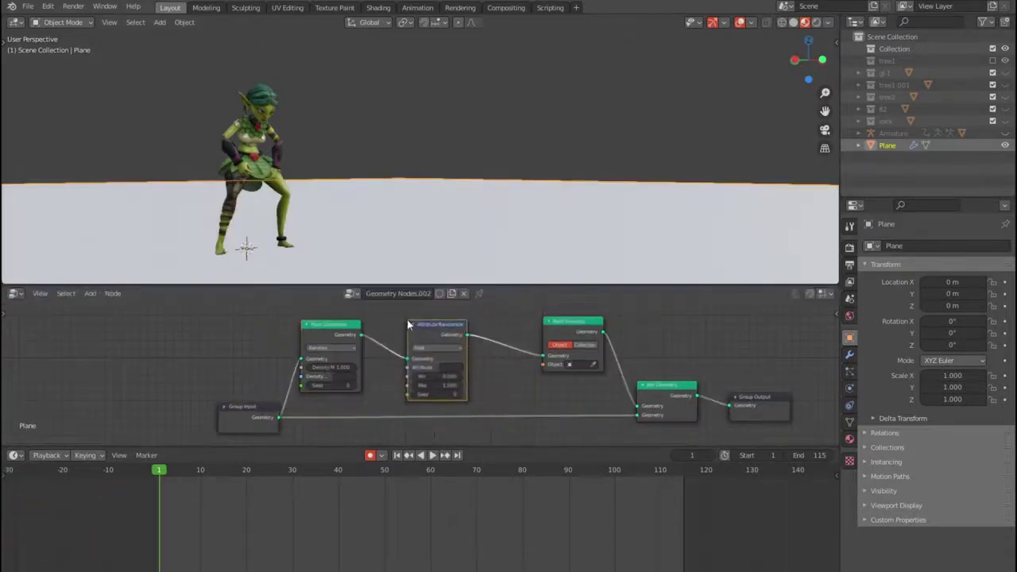
Step: Set the plane's Attribute Randomize node to randomize the scale attribute for the tree1 instances
left_click(461, 369)
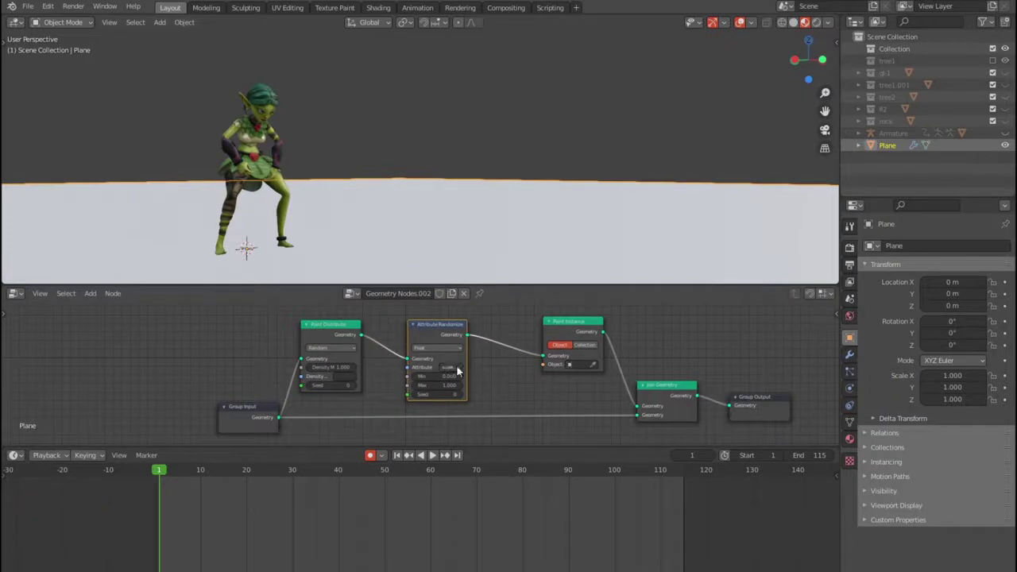
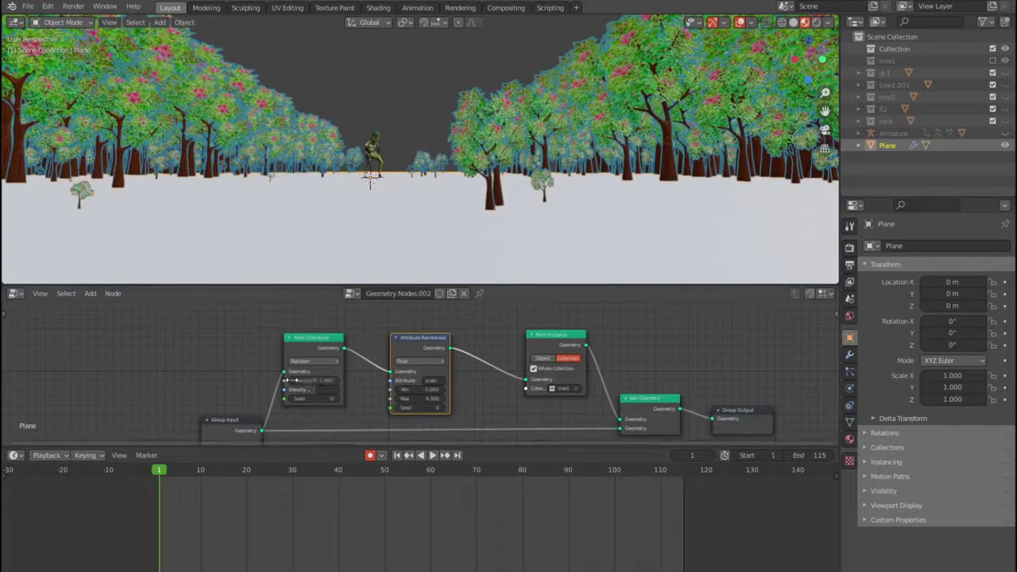
Step: Adjust the maximum value field on the scale Attribute Randomize node
double_click(294, 383)
left_click(294, 383)
left_click(294, 383)
left_click(294, 383)
left_click(294, 383)
left_click(294, 383)
left_click(294, 383)
double_click(294, 383)
Step: Duplicate the scale randomizer and set the copy's data type to Vector for rotation
scroll("down", 3)
middle_click(499, 383)
middle_click(473, 361)
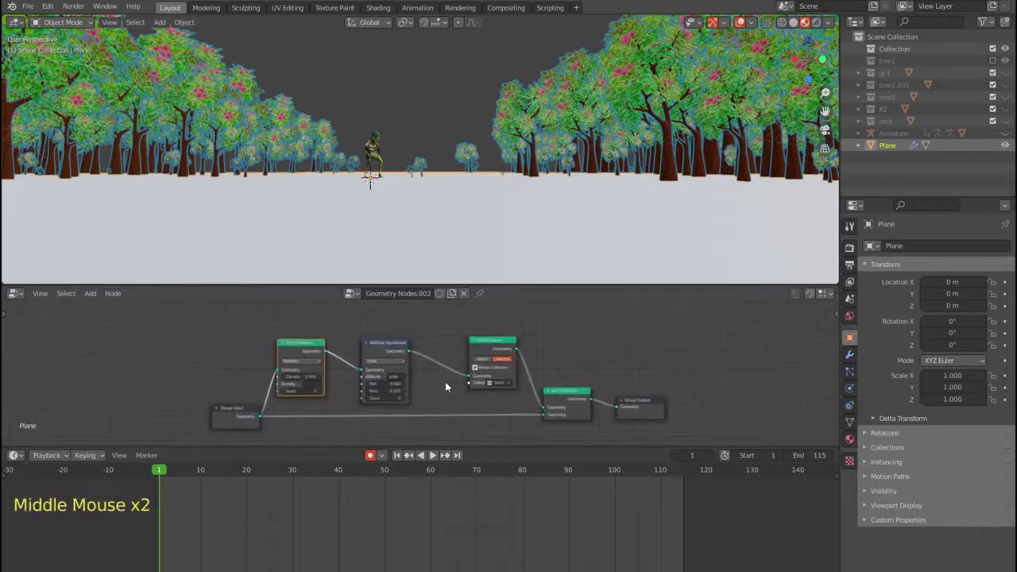
left_click(381, 344)
key("shift+d")
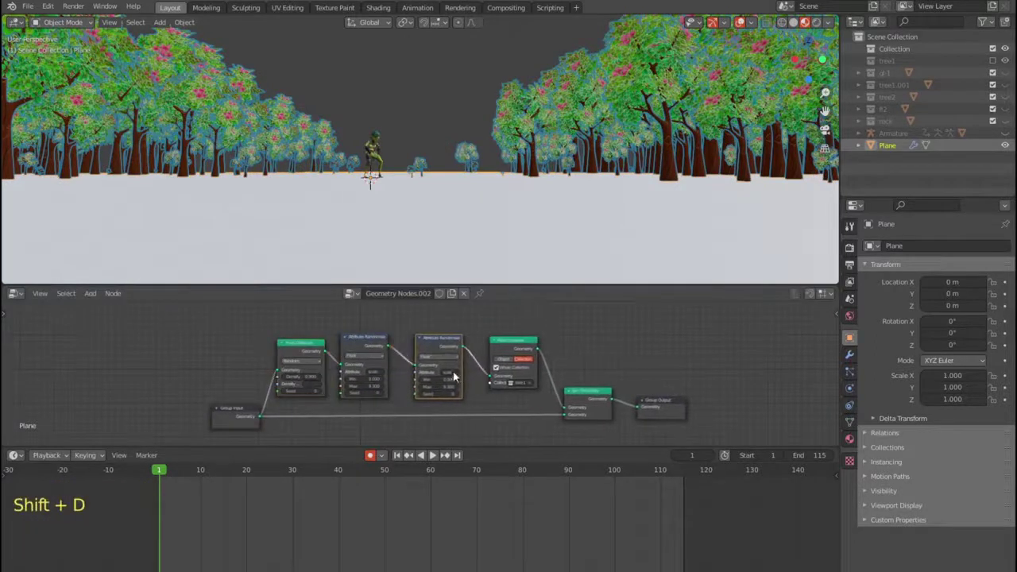
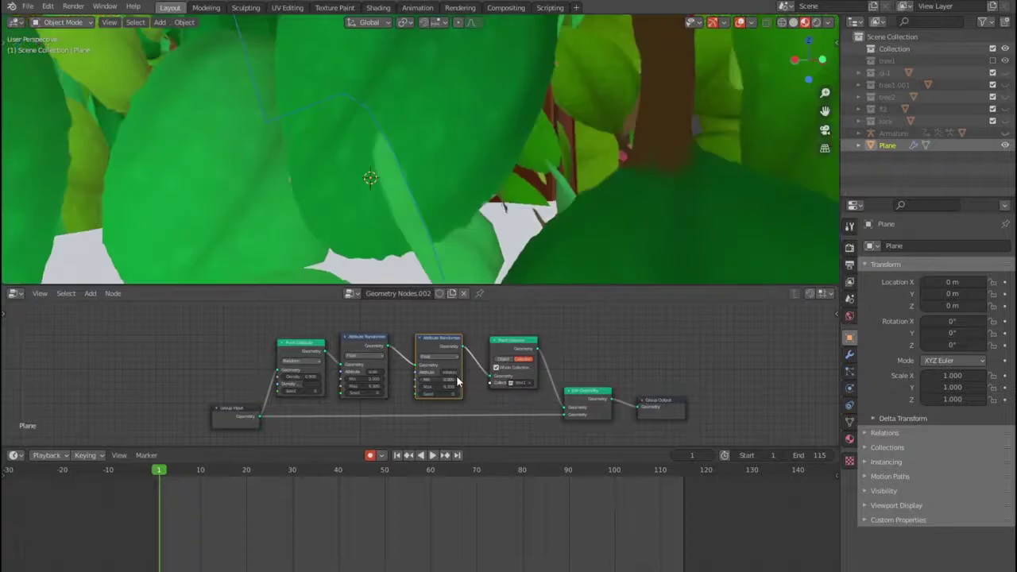
scroll("up", 3)
left_click(461, 355)
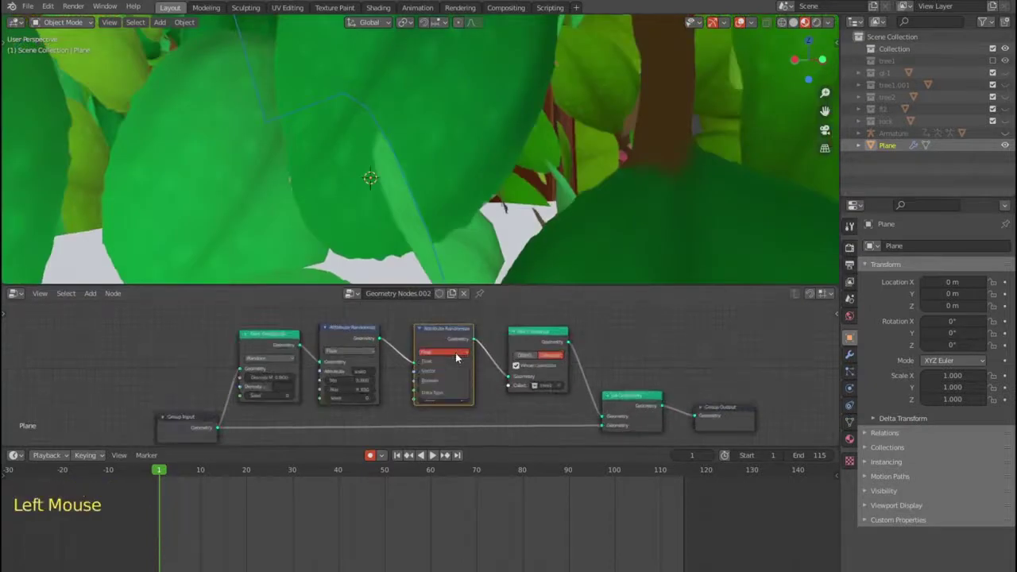
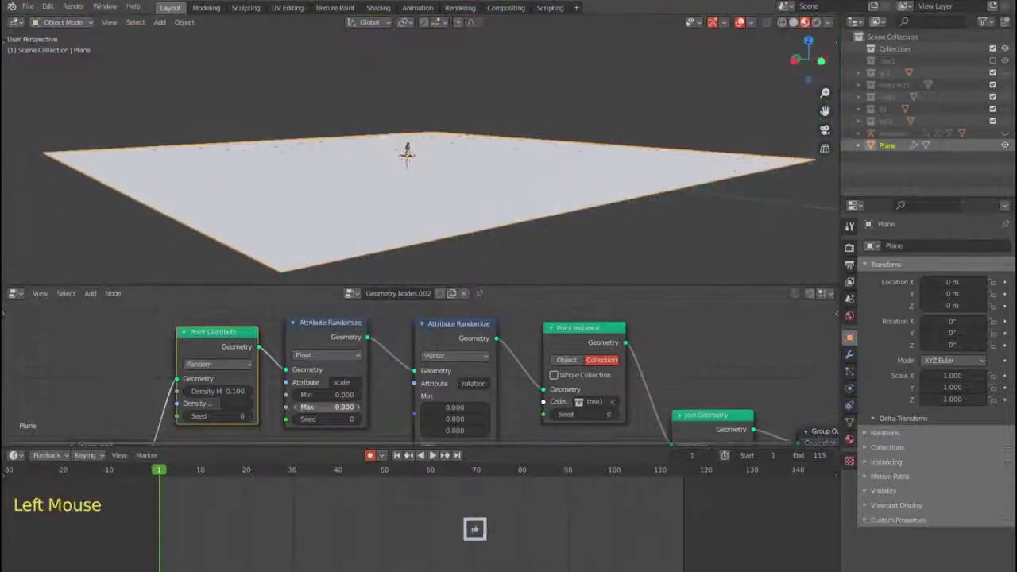
Step: View the forest from ground level and play the animation to preview the walk-through
scroll("up", 3)
middle_click(490, 145)
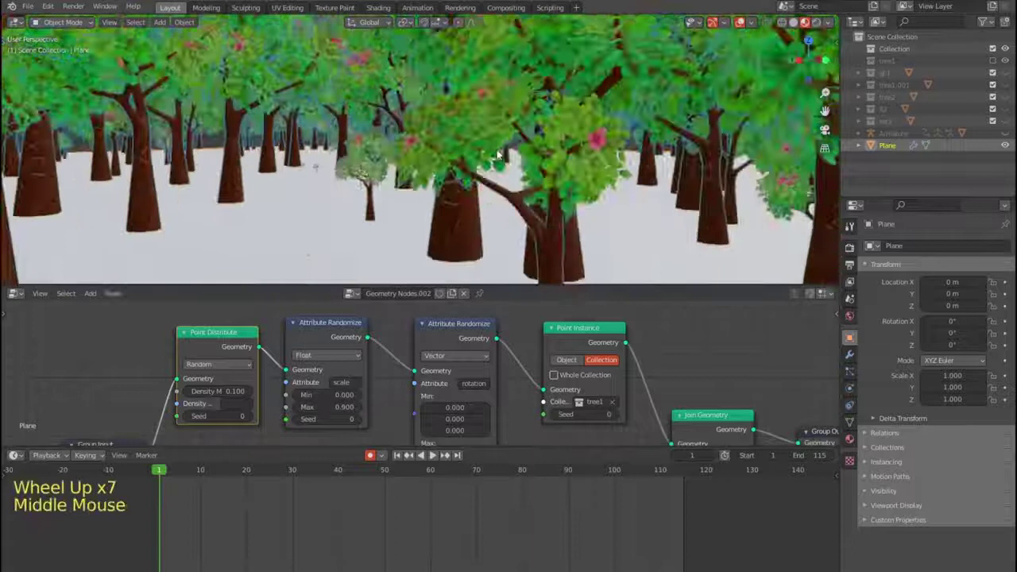
scroll("up", 3)
middle_click(506, 155)
scroll("up", 3)
middle_click(458, 155)
left_click(436, 460)
scroll("down", 3)
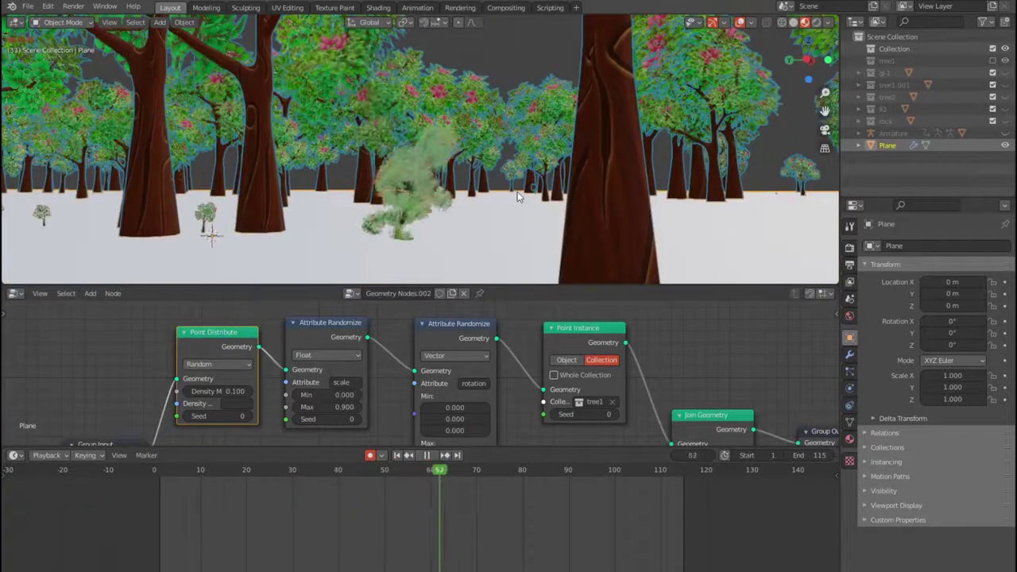
key("space")
middle_click(508, 194)
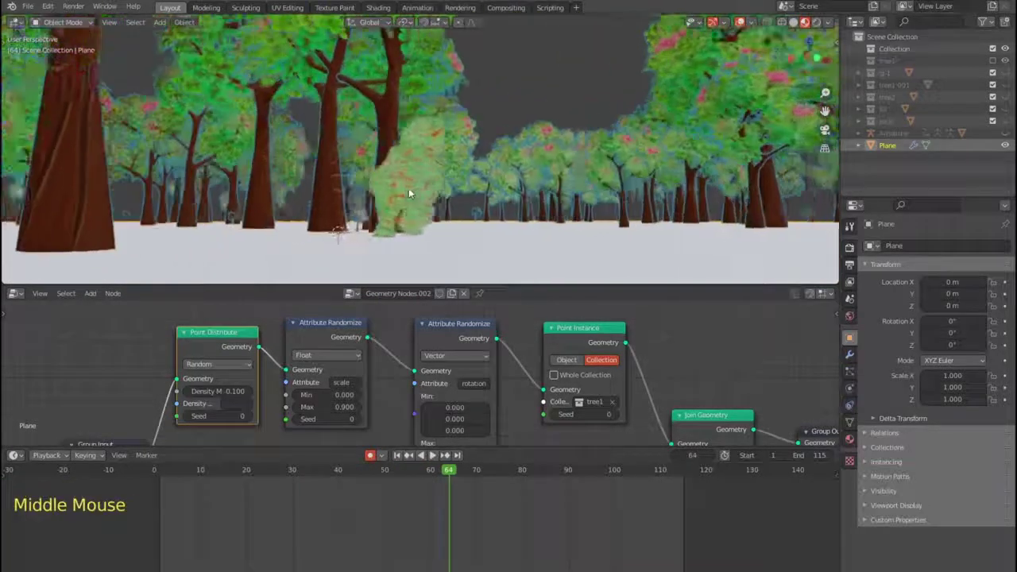
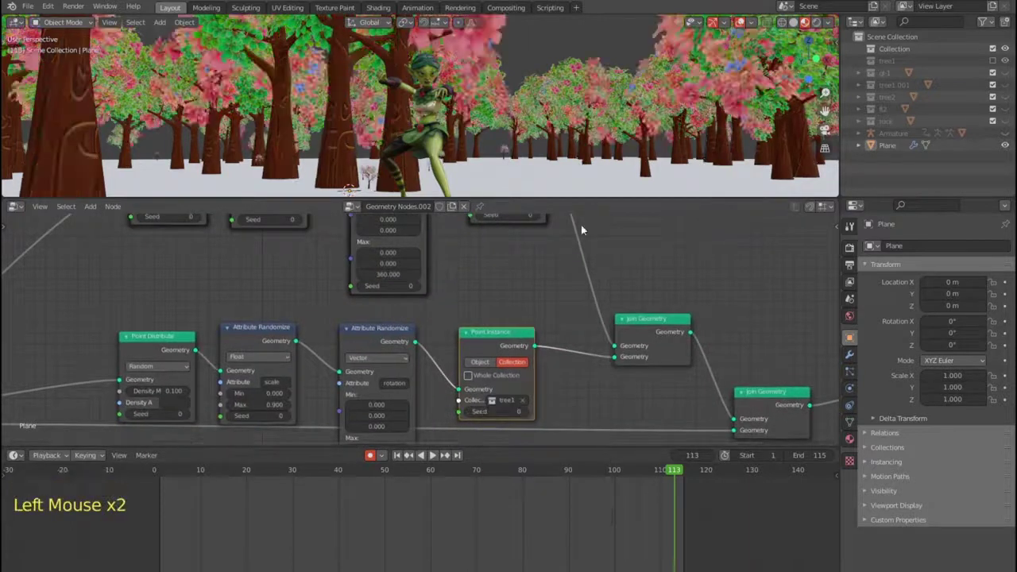
Step: Switch the lower branch's Point Instance collection to tree2
left_click(191, 415)
left_click(191, 415)
scroll("down", 3)
middle_click(570, 122)
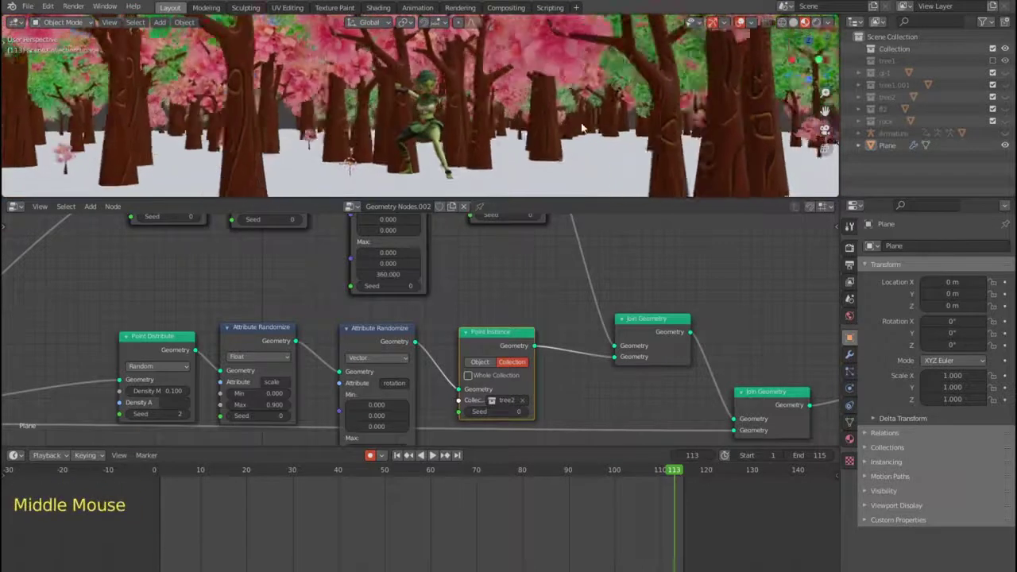
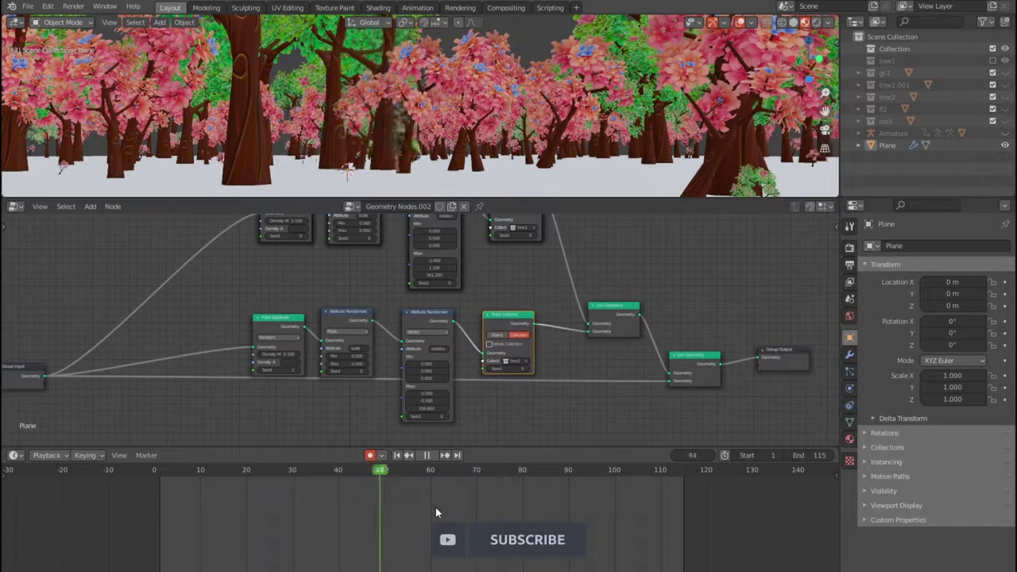
Step: Stop playback and enlarge the 3D viewport so the forest fills the screen
key("space")
left_click(303, 373)
left_click(303, 373)
left_click(303, 373)
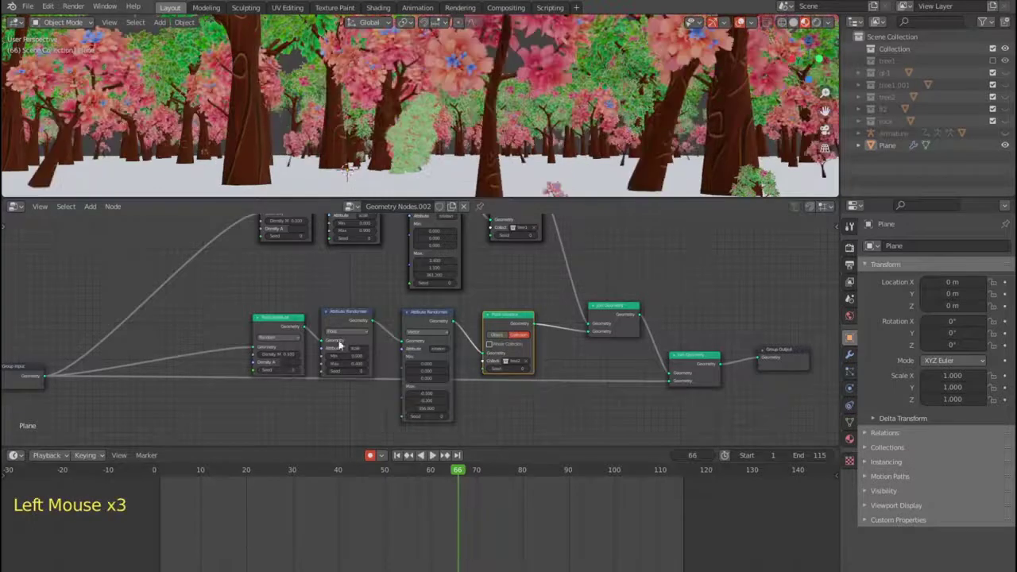
scroll("up", 3)
middle_click(534, 168)
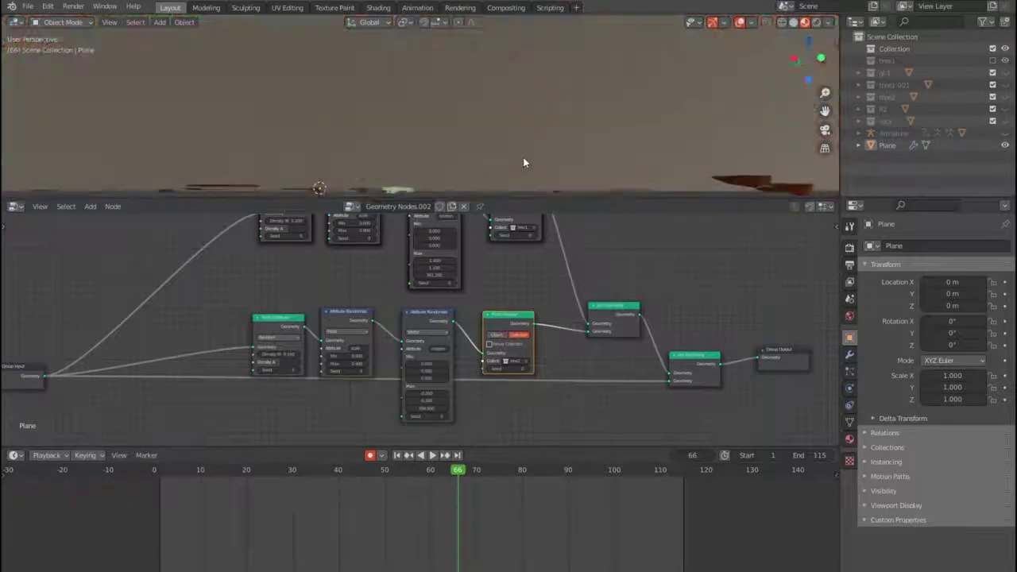
scroll("down", 3)
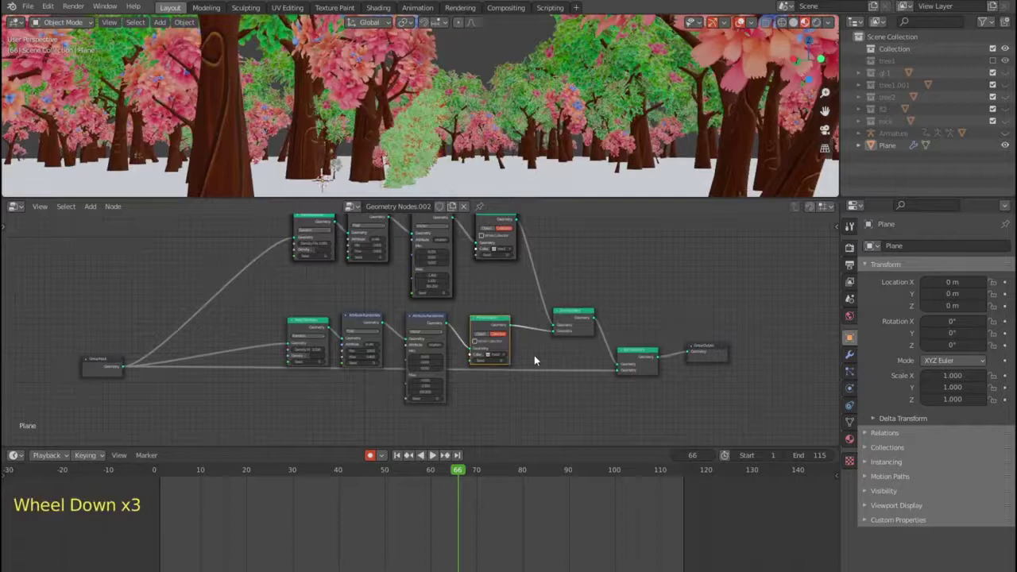
Step: Rewind and play the animation through the mixed pink and green forest
left_click(401, 458)
left_click(435, 458)
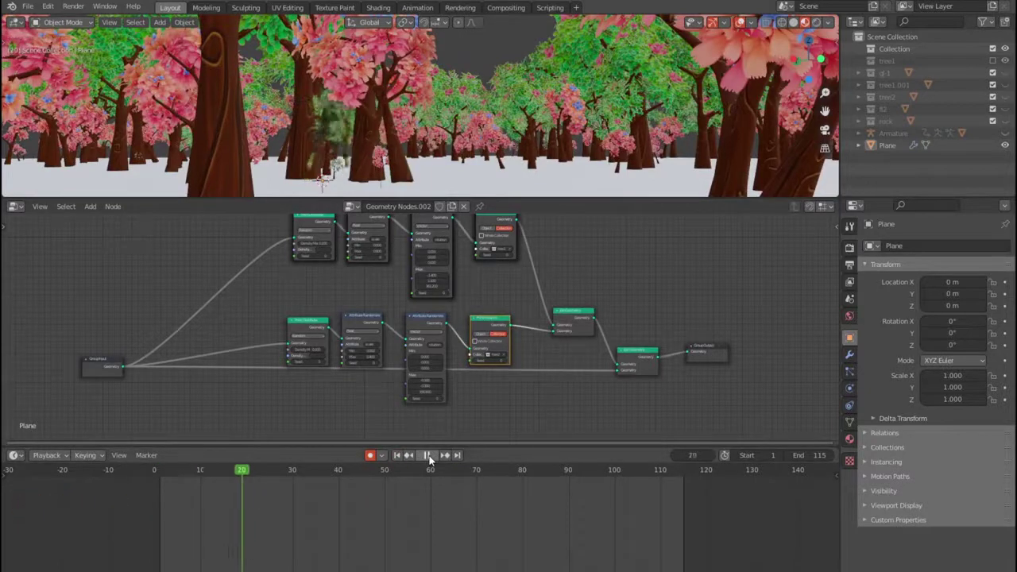
key("space")
middle_click(438, 180)
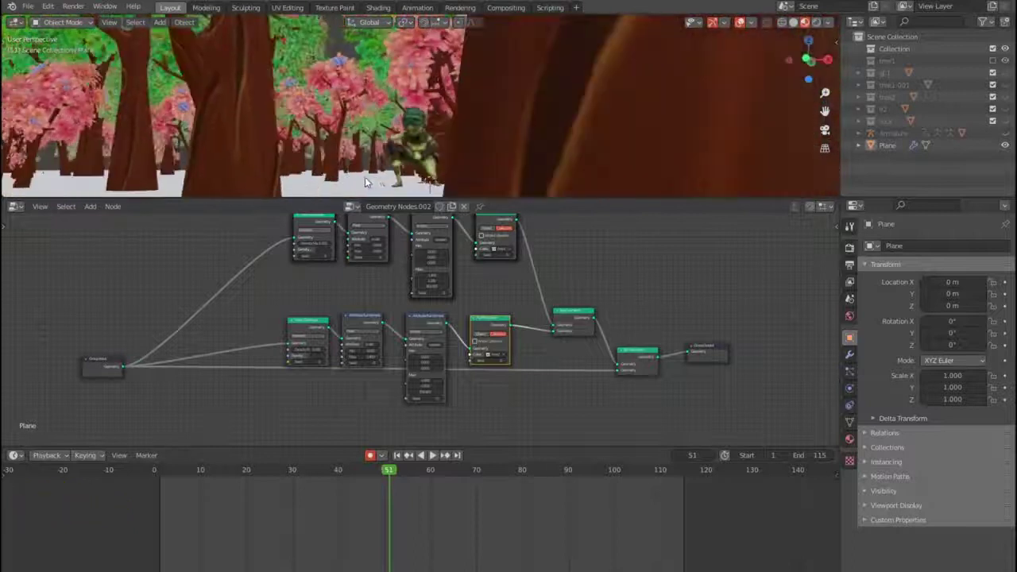
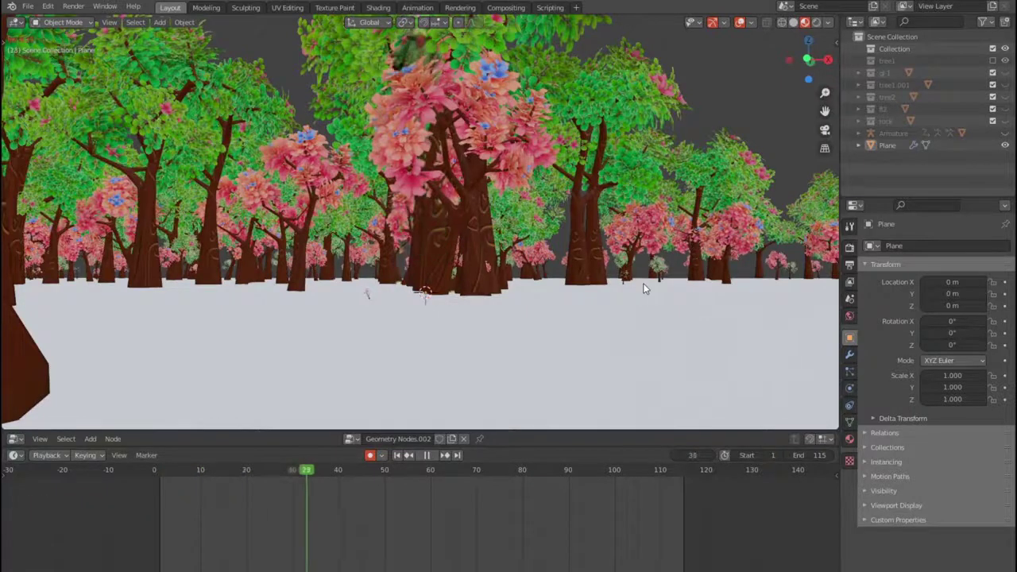
Step: Preview the walk again and stop the animation at frame 110
middle_click(686, 281)
middle_click(602, 282)
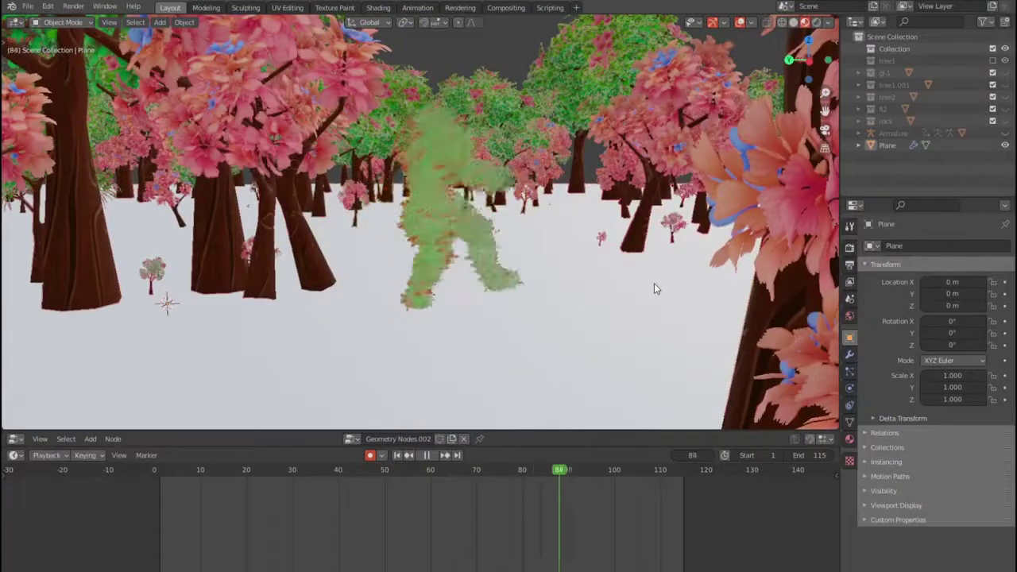
key("space")
left_click(402, 458)
middle_click(510, 265)
scroll("down", 3)
scroll("down", 3)
middle_click(534, 281)
left_click(433, 452)
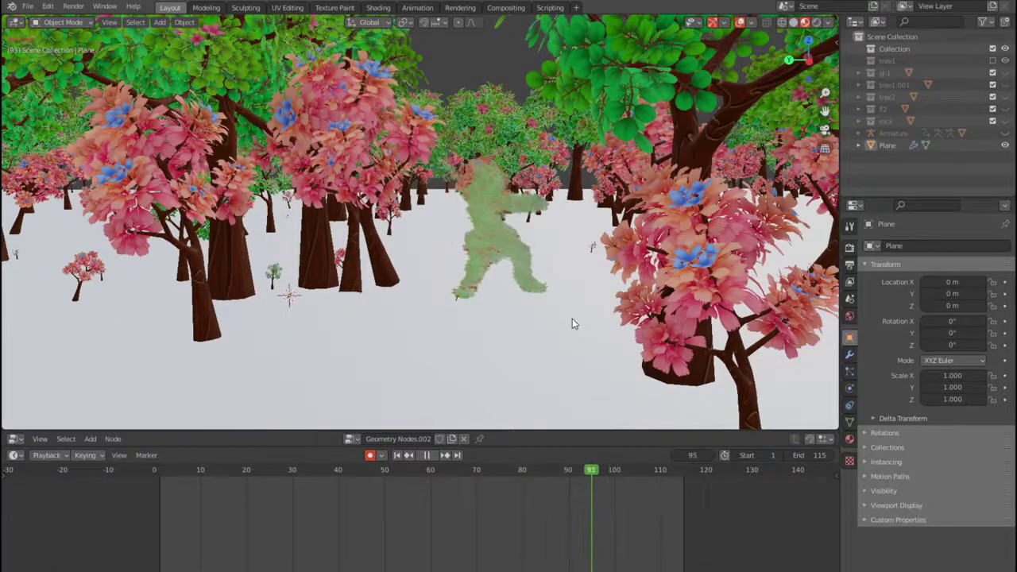
key("space")
Step: Restore the node editor and duplicate the scattering node chain into a third branch below
left_click(768, 289)
left_click(793, 269)
scroll("down", 3)
middle_click(768, 203)
scroll("up", 3)
middle_click(769, 203)
left_click(769, 203)
key("ctrl+shift+d")
scroll("down", 3)
middle_click(769, 202)
left_click(768, 202)
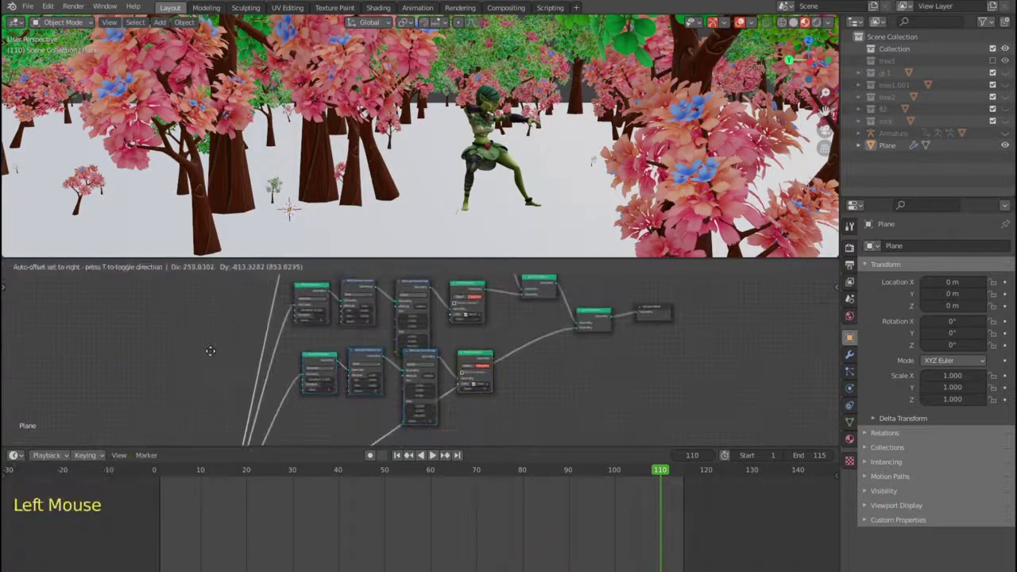
Step: Position the third branch's nodes in the ground-plane tree
left_click(768, 203)
left_click(768, 202)
scroll("down", 3)
middle_click(768, 203)
left_click(768, 203)
left_click(769, 203)
left_click(768, 203)
scroll("up", 3)
middle_click(769, 202)
left_click(768, 203)
Step: Add a Join Geometry node and route the third branch into the Group Output
key("shift+a")
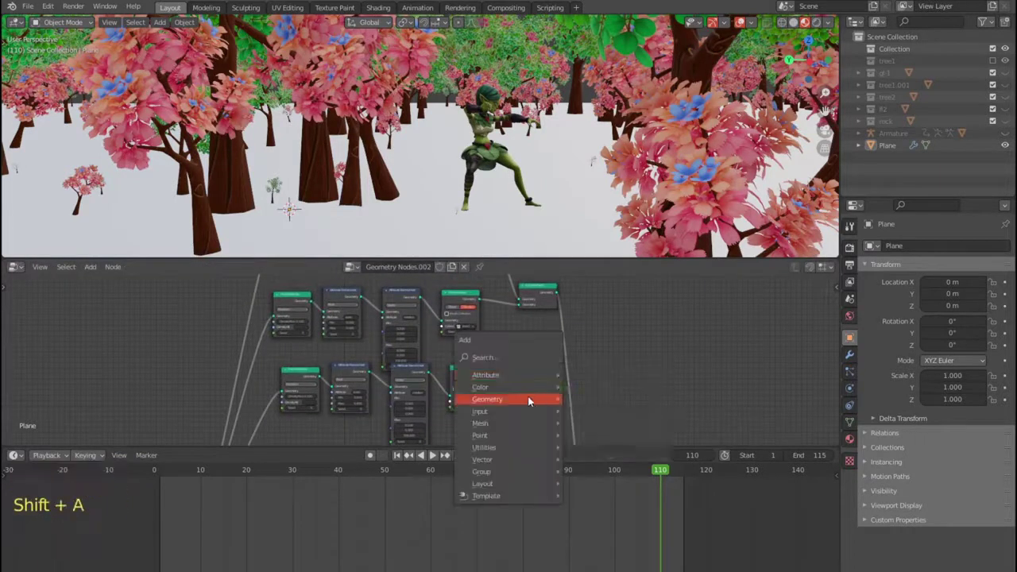
scroll("up", 3)
left_click(768, 203)
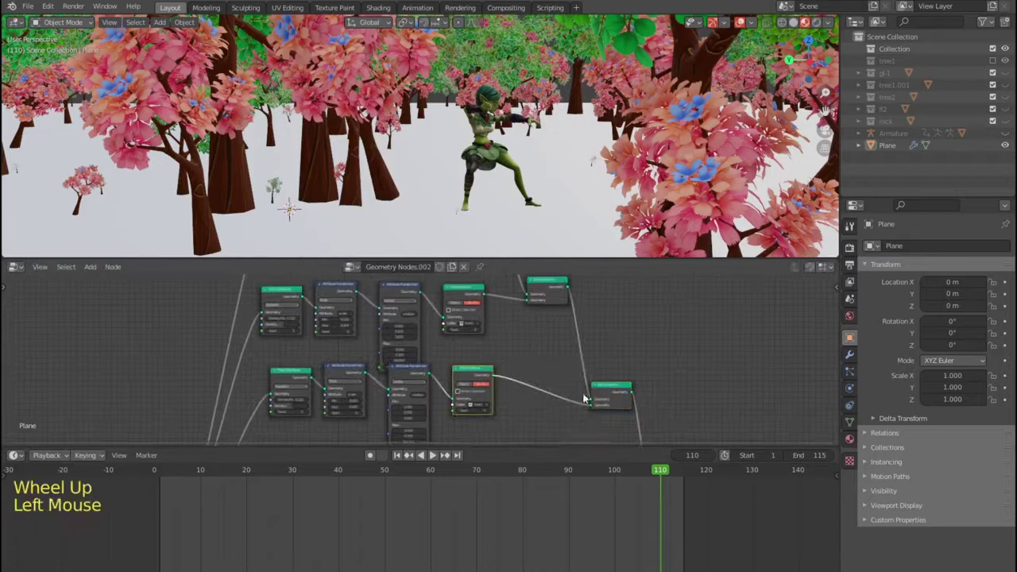
middle_click(769, 203)
scroll("up", 3)
left_click(769, 203)
middle_click(768, 203)
scroll("up", 3)
Step: Instance the f2 flower collection in the new branch and raise its scattering density
left_click(768, 202)
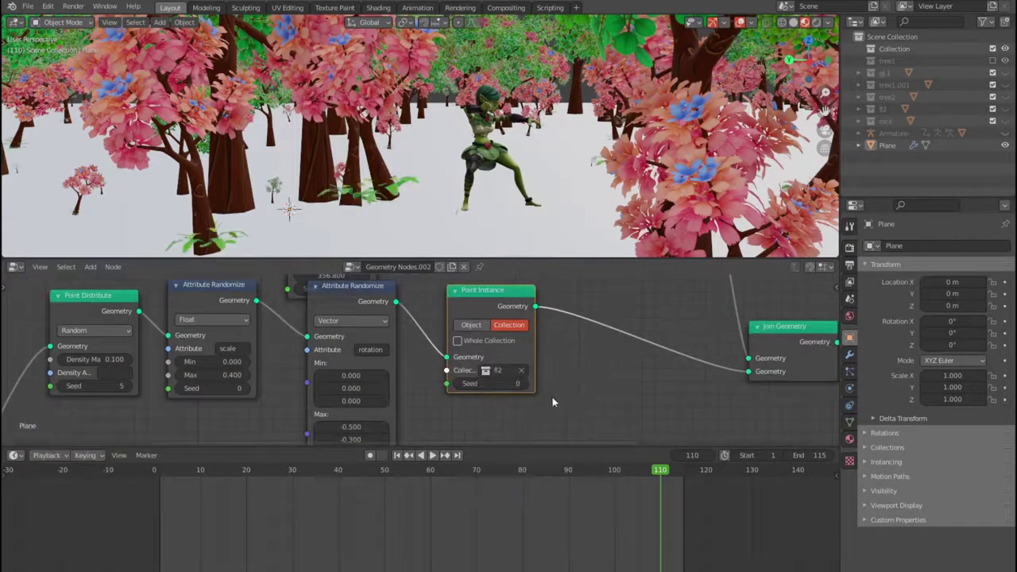
left_click(132, 387)
left_click(768, 203)
left_click(769, 202)
left_click(768, 203)
left_click(768, 203)
left_click(769, 203)
double_click(768, 202)
left_click(768, 203)
left_click(768, 203)
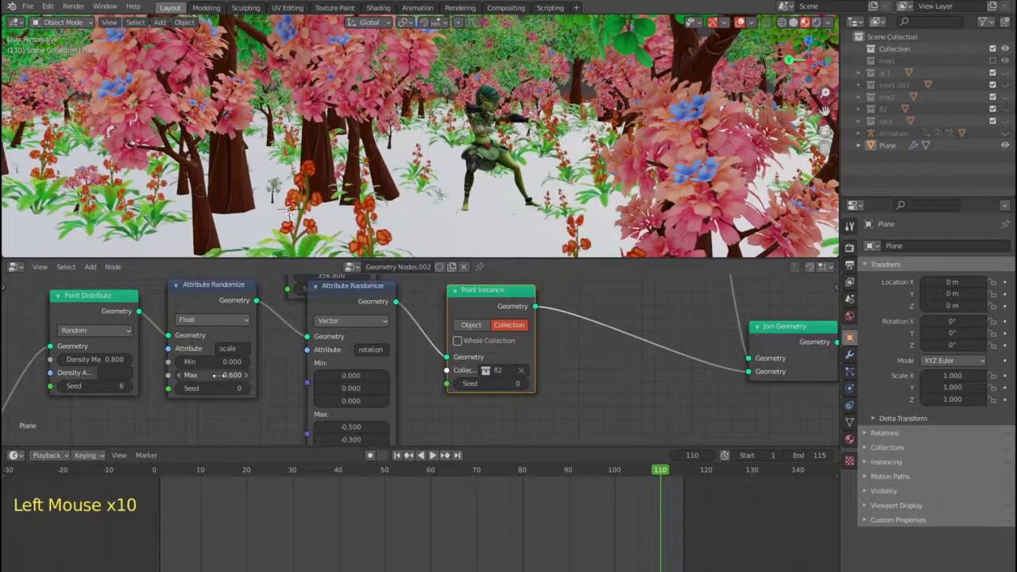
left_click(768, 203)
double_click(130, 363)
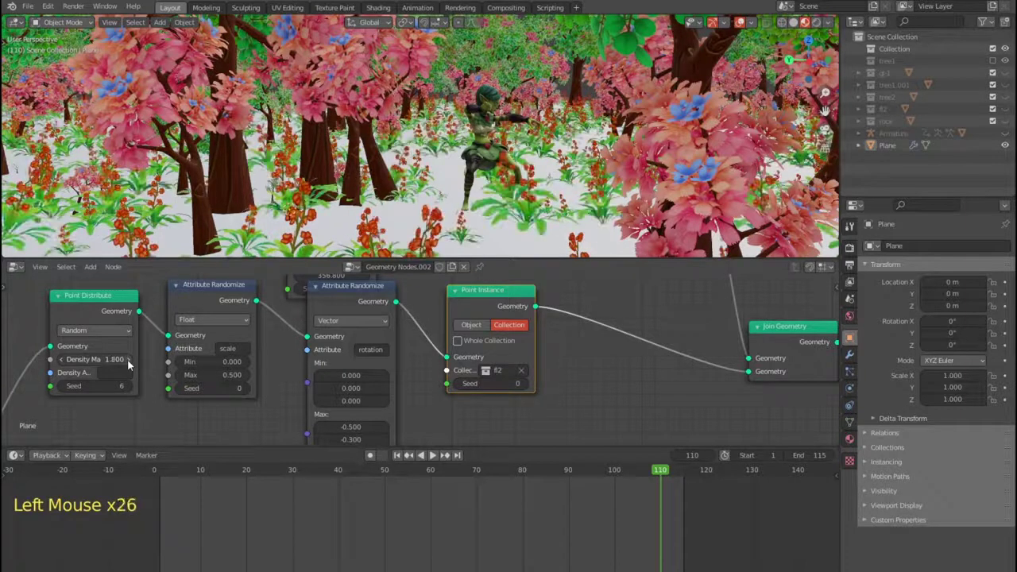
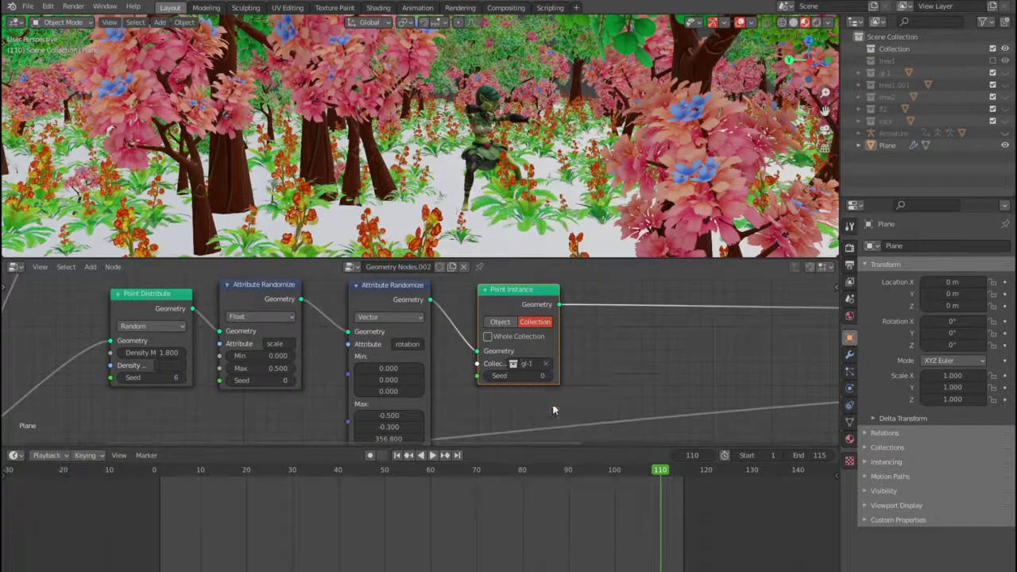
Step: Set the fourth branch's Point Instance collection to gl-1
left_click(186, 382)
left_click(185, 382)
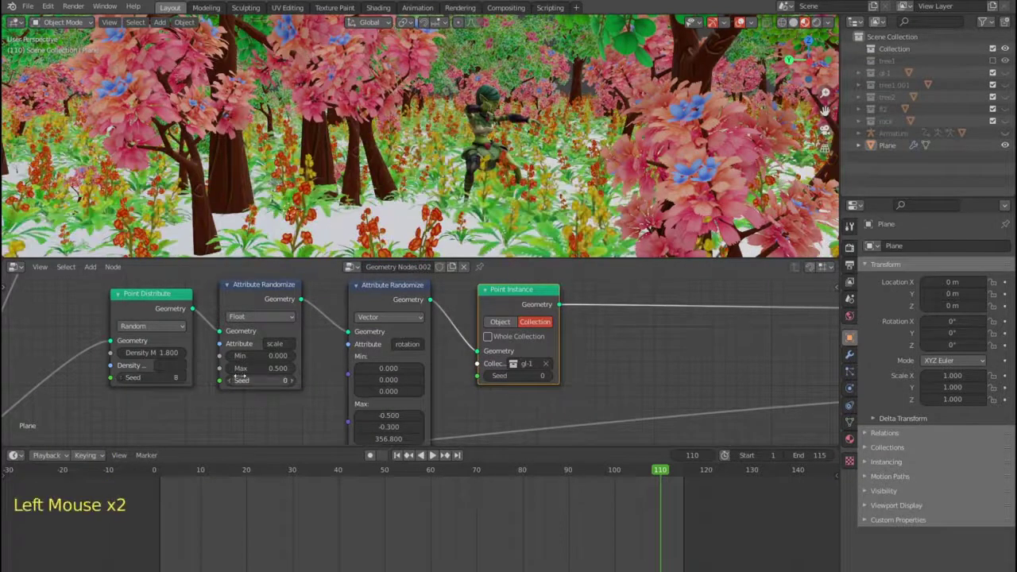
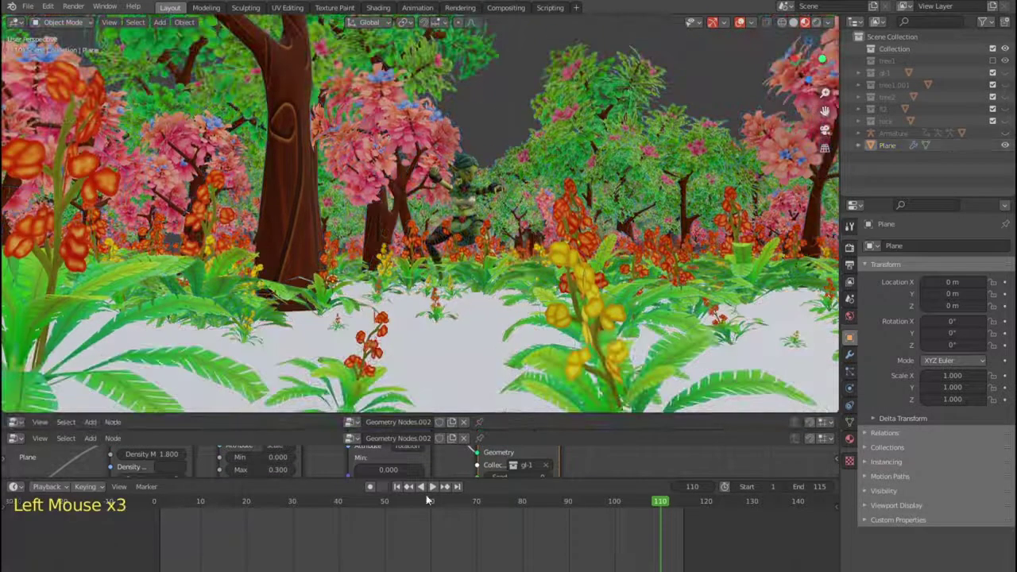
Step: Rewind and play the forest animation while framing the undergrowth in the viewport
left_click(398, 492)
scroll("up", 3)
middle_click(403, 317)
left_click(436, 494)
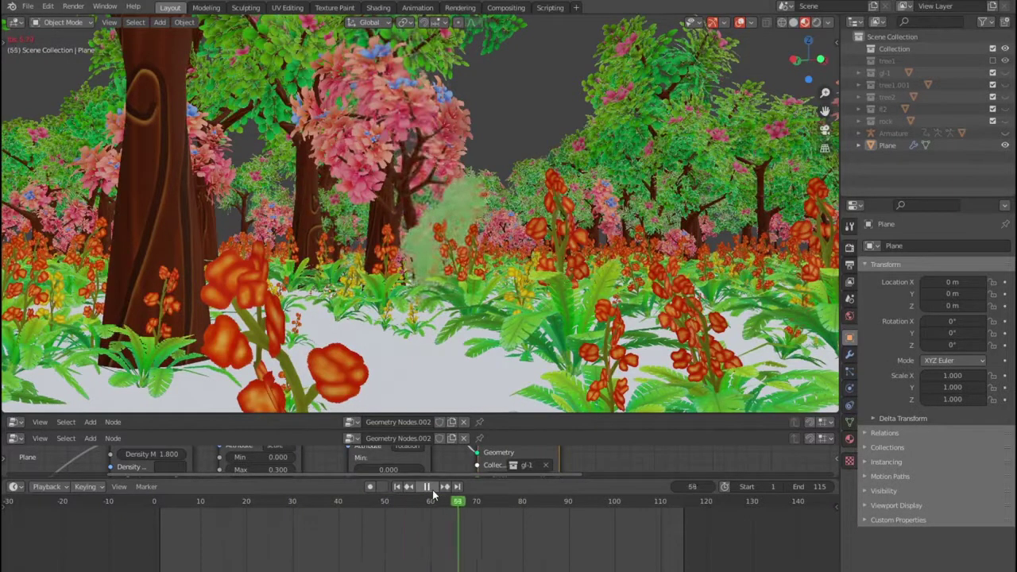
scroll("up", 3)
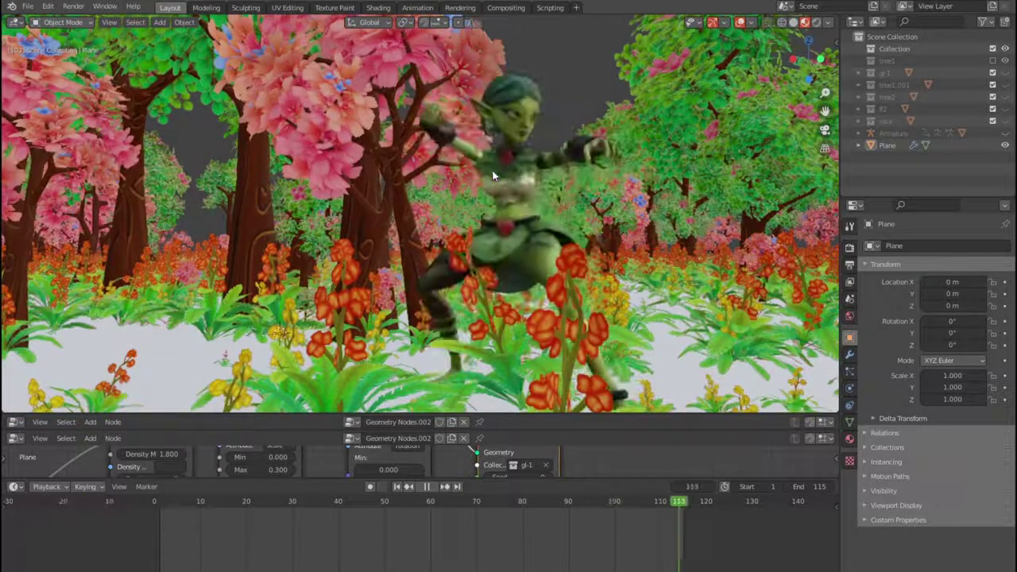
scroll("down", 3)
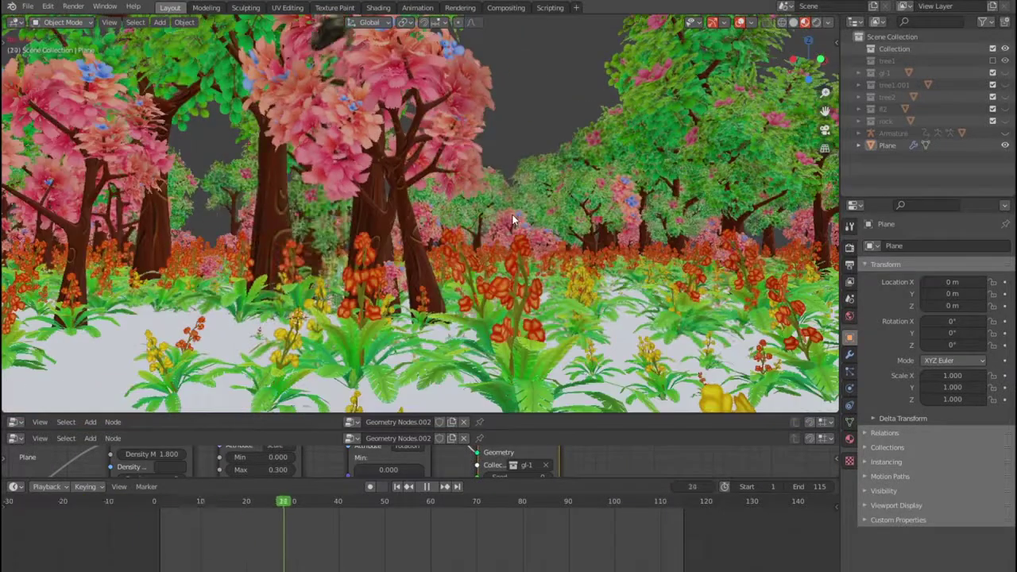
middle_click(508, 218)
scroll("down", 3)
middle_click(527, 222)
middle_click(569, 218)
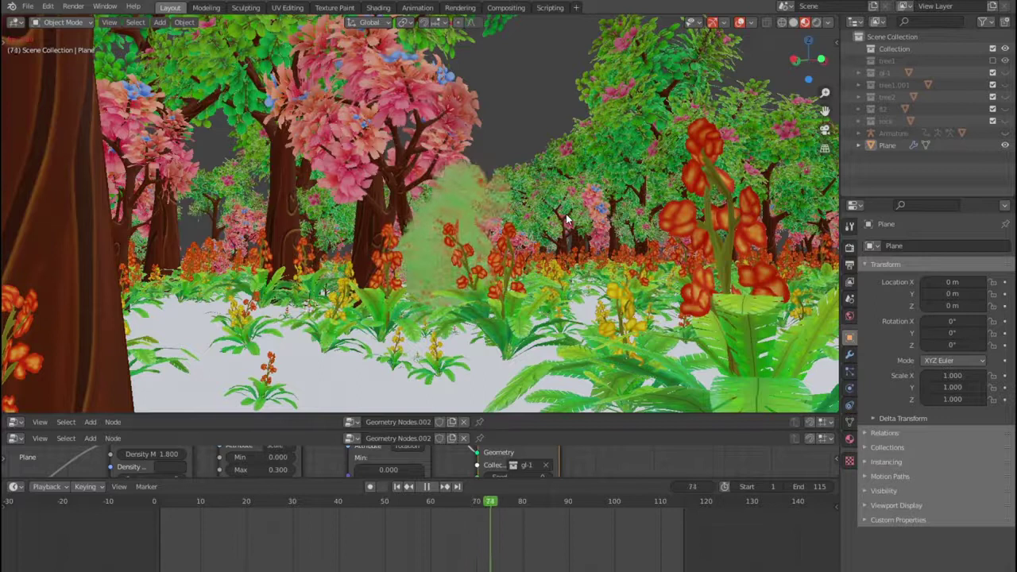
Step: Stop playback at frame 77 and switch the viewport to rendered shading
key("space")
scroll("up", 3)
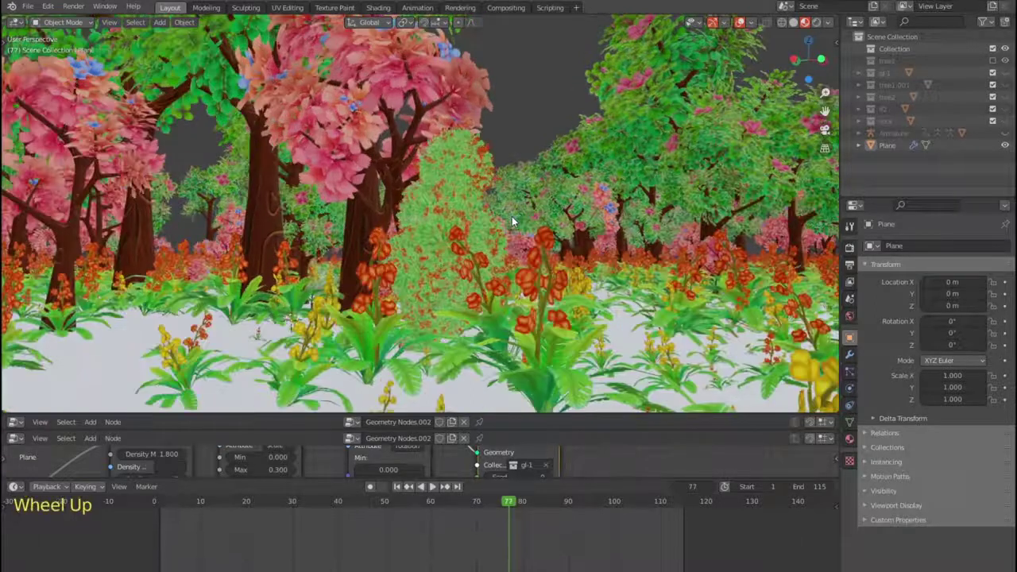
left_click(818, 25)
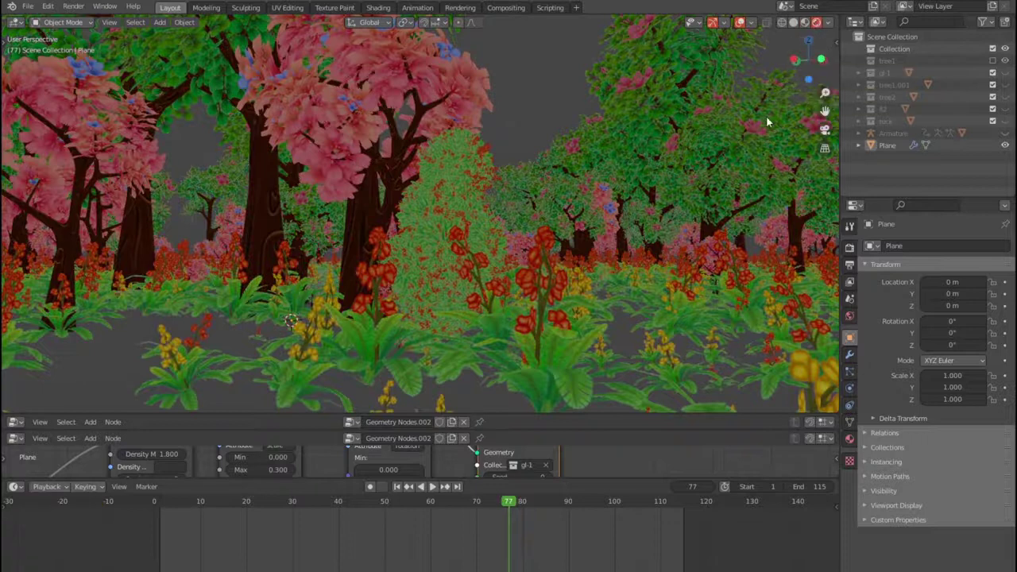
Step: Load an HDRI from the Easy HDRI folder and create world nodes for the sky
key("n")
left_click(838, 127)
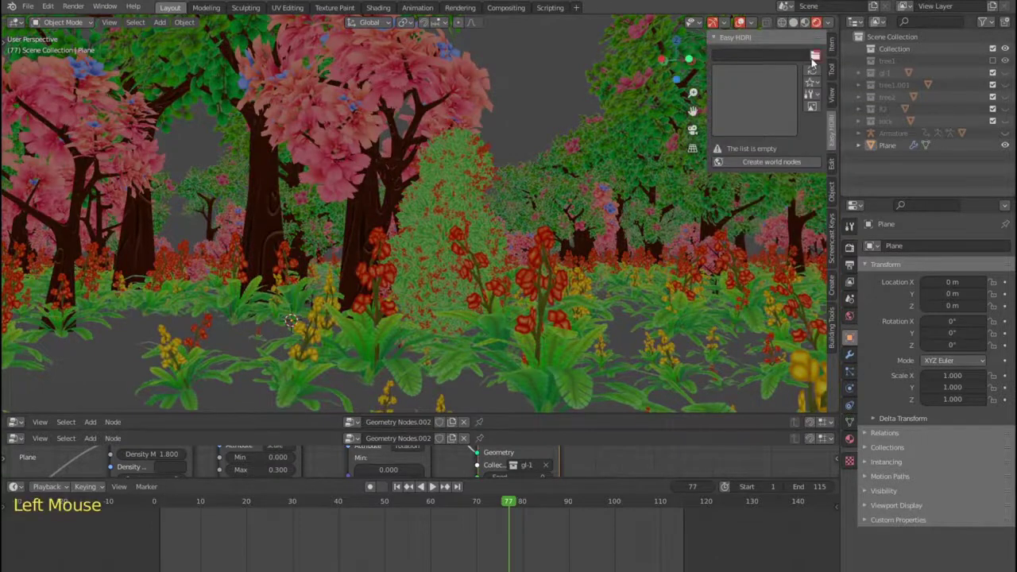
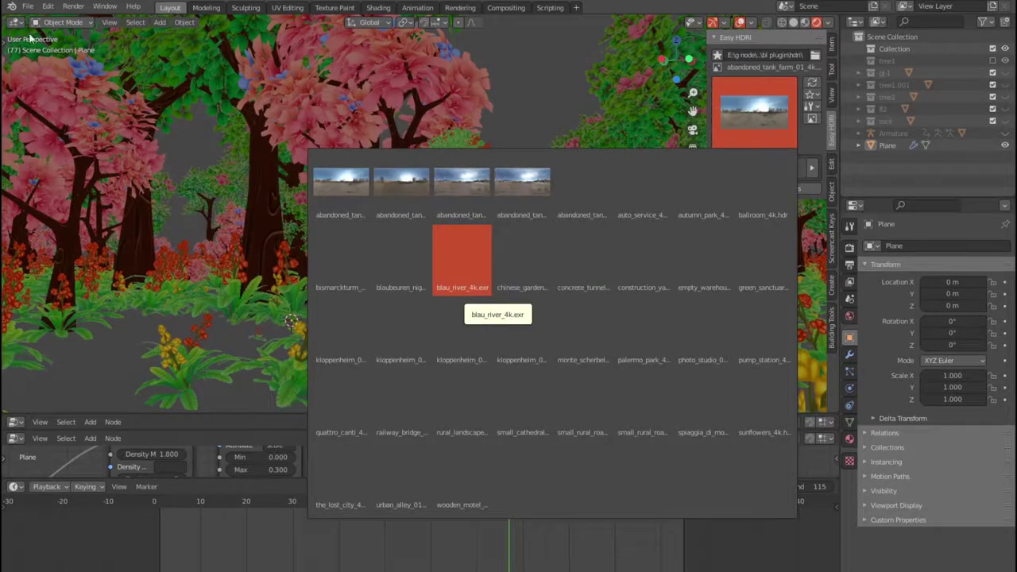
left_click(31, 8)
left_click(411, 176)
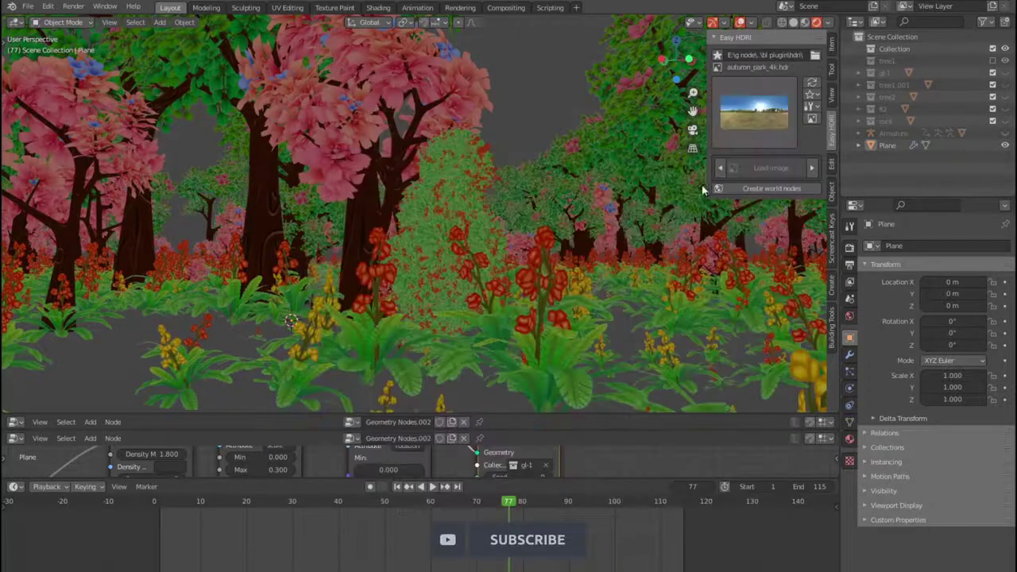
left_click(767, 188)
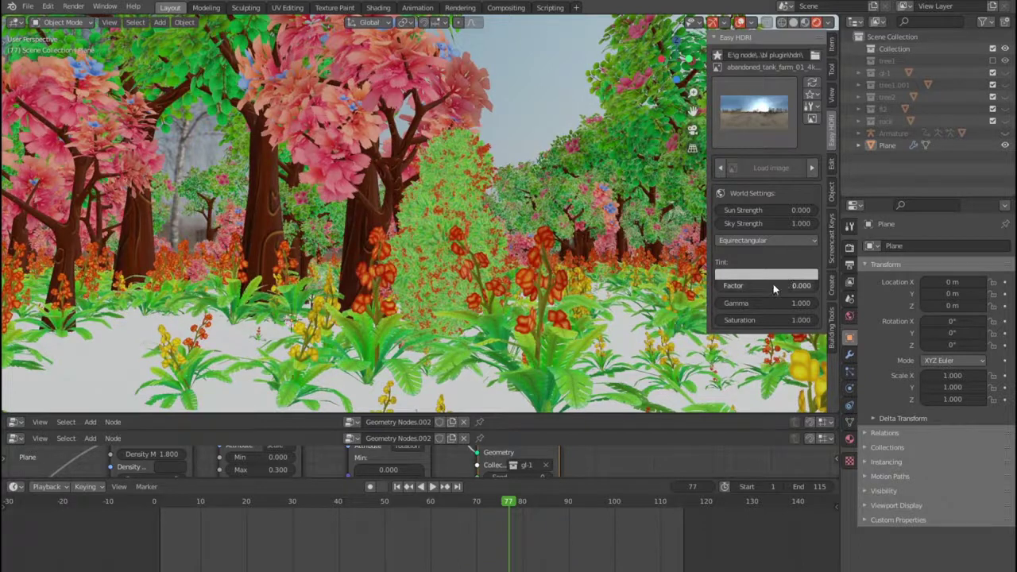
Step: Select the ground Plane for shading and copy the mud texture folder path from File Explorer
left_click(100, 358)
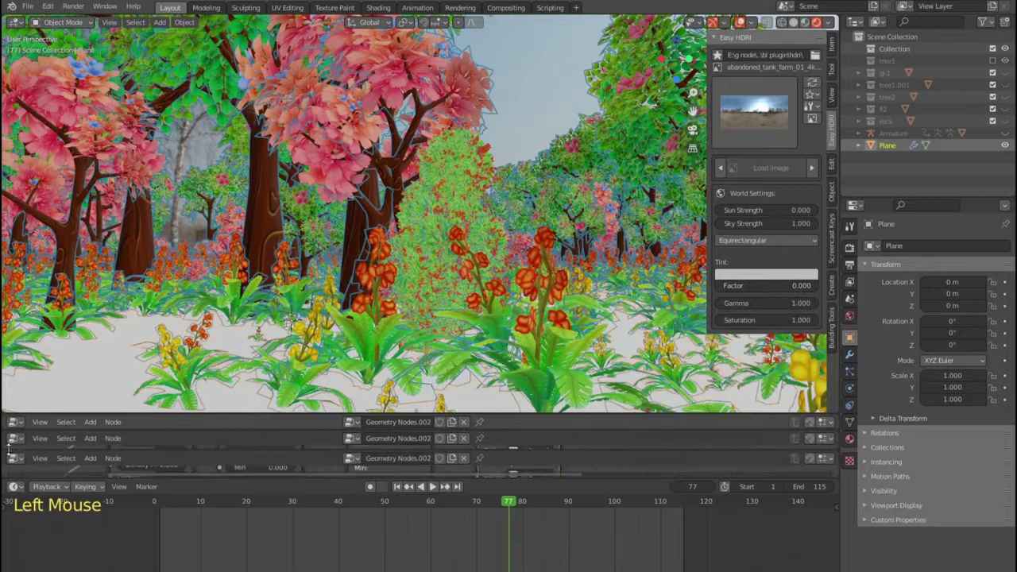
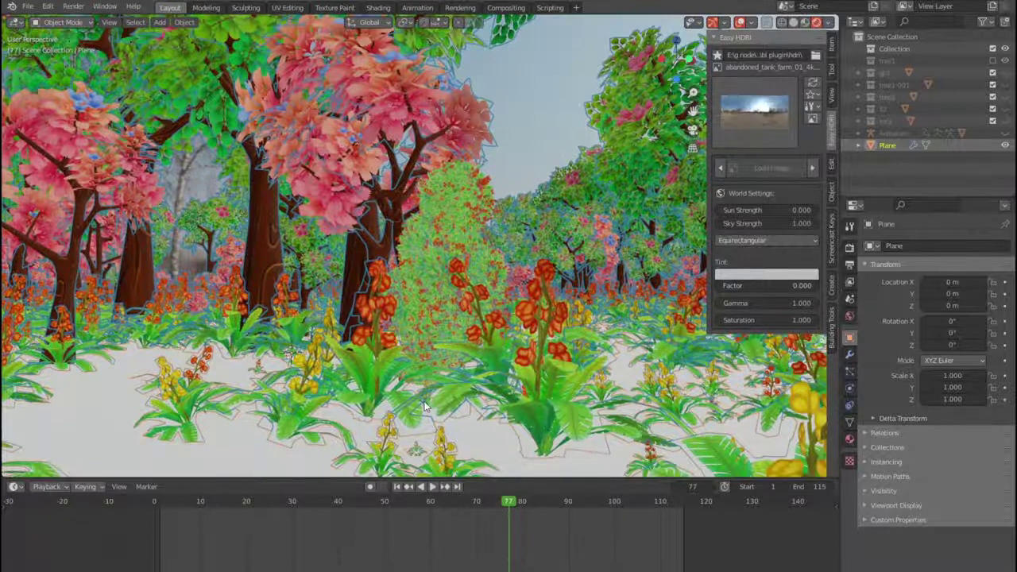
left_click(400, 490)
left_click(434, 489)
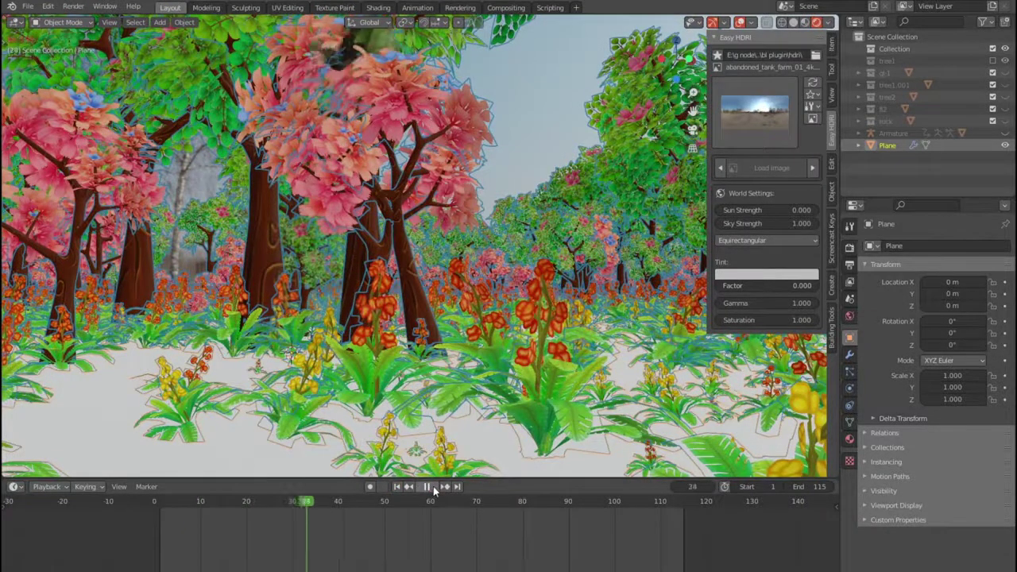
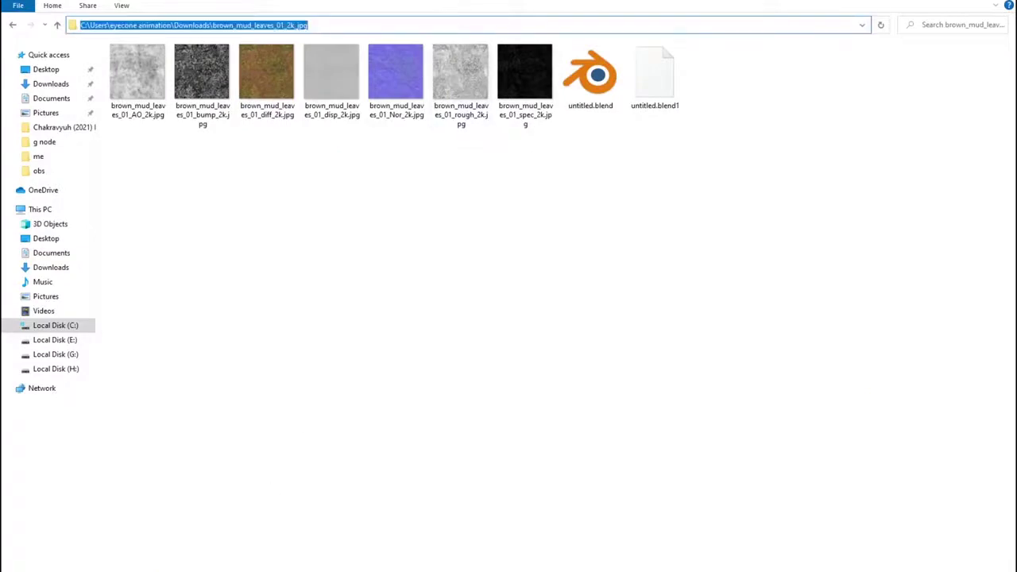
left_click(300, 494)
key("ctrl+shift+t")
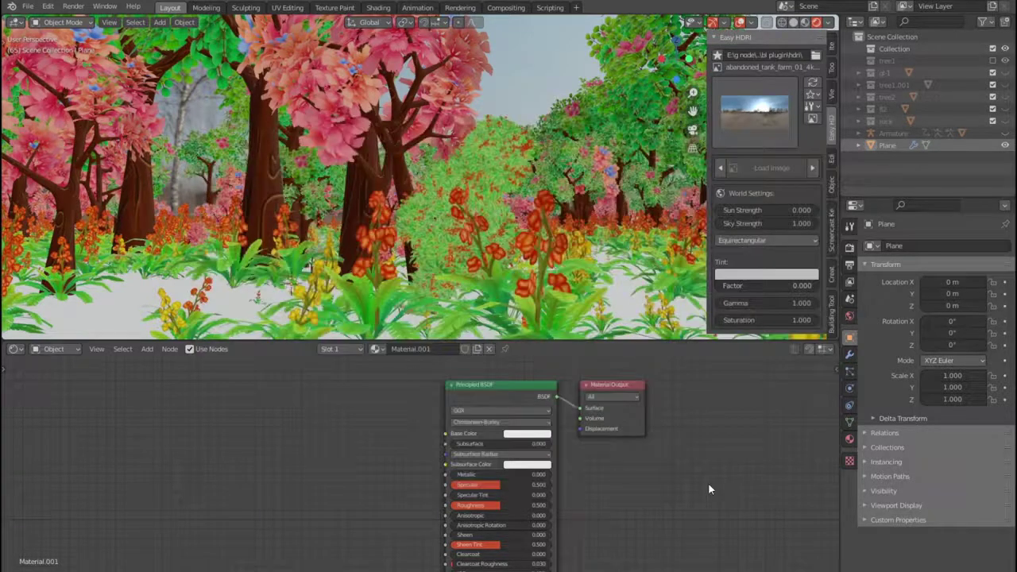
left_click(533, 391)
key("ctrl+shift+t")
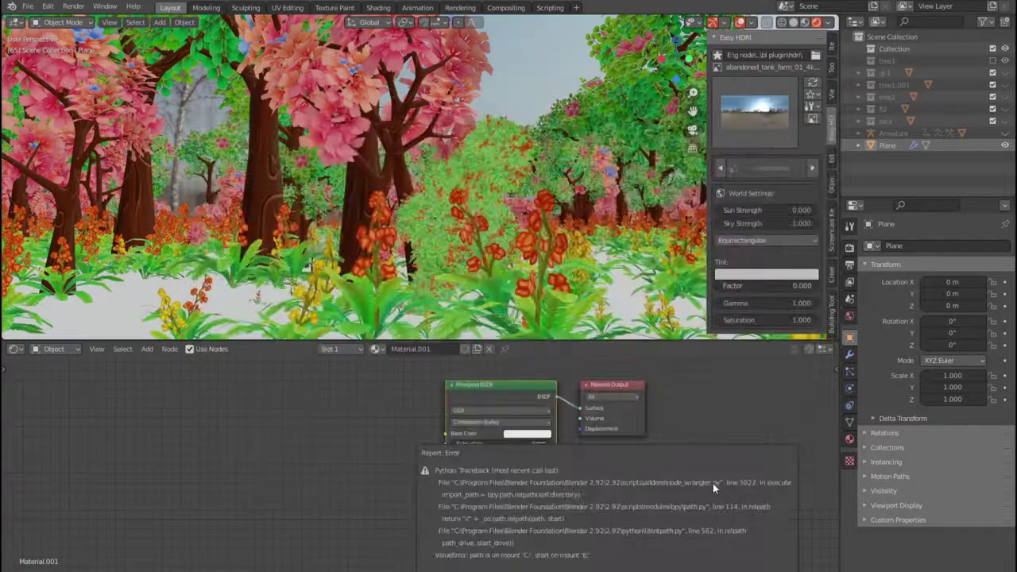
scroll("down", 3)
scroll("up", 3)
key("ctrl+s")
left_click(359, 449)
left_click(455, 411)
key("ctrl+shift+t")
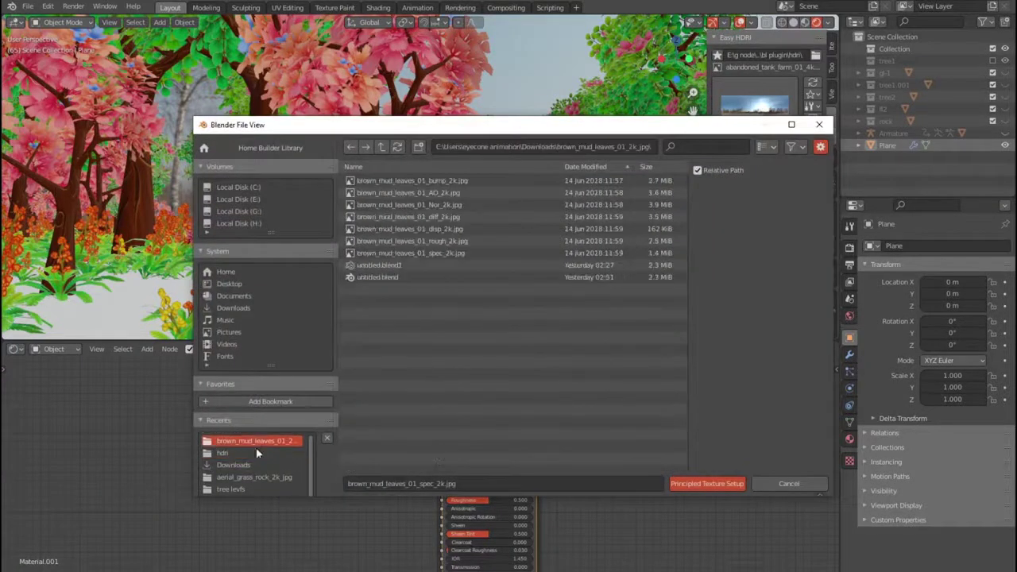
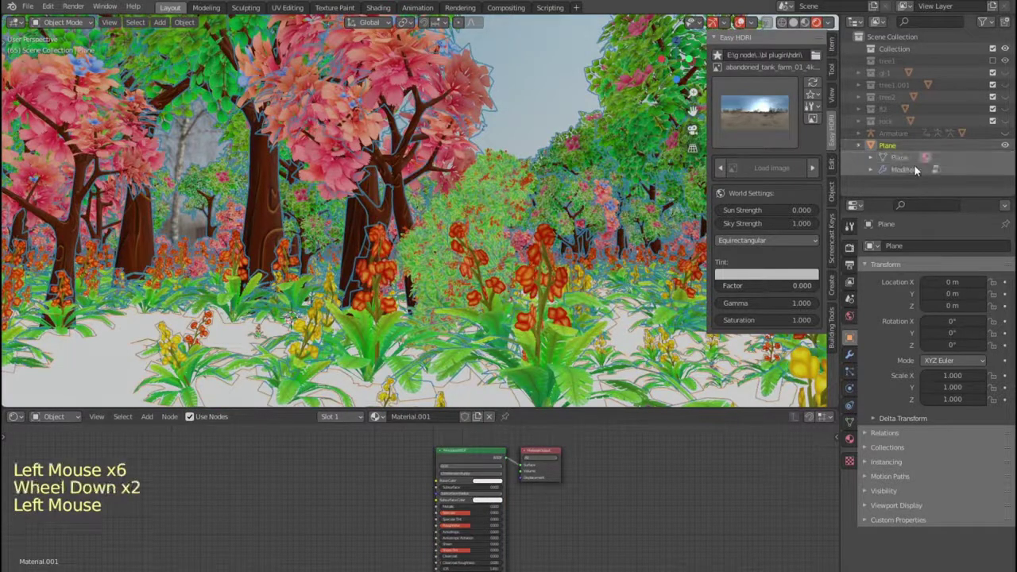
Step: Give the ground plane a material and tint its Base Color bright green
double_click(1010, 147)
left_click(948, 178)
left_click(909, 160)
left_click(853, 444)
left_click(881, 298)
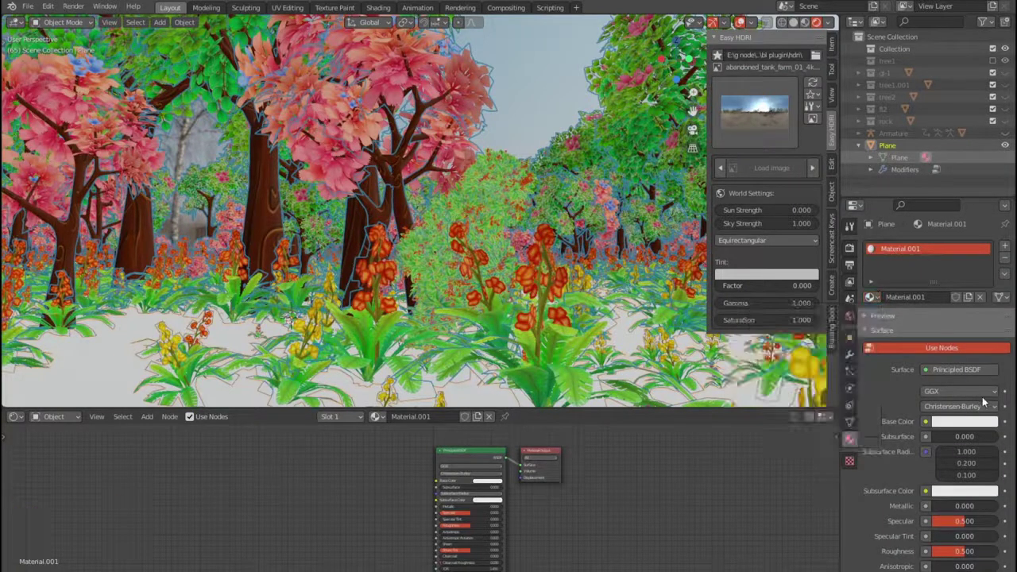
left_click(951, 428)
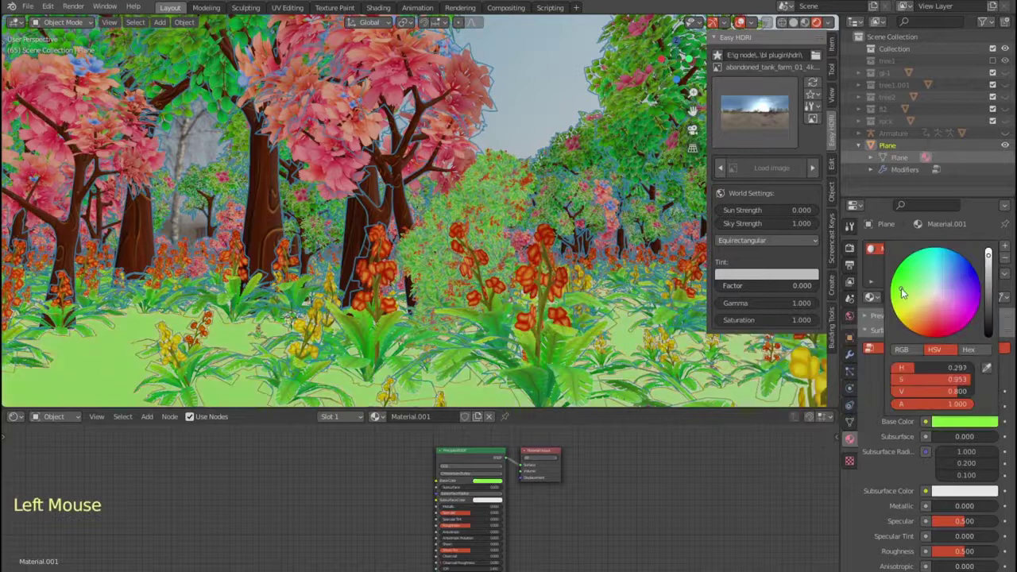
left_click(679, 488)
left_click(224, 511)
Step: Run Principled Texture Setup on the Principled BSDF with the aerial_grass_rock image maps
key("ctrl+shift+t")
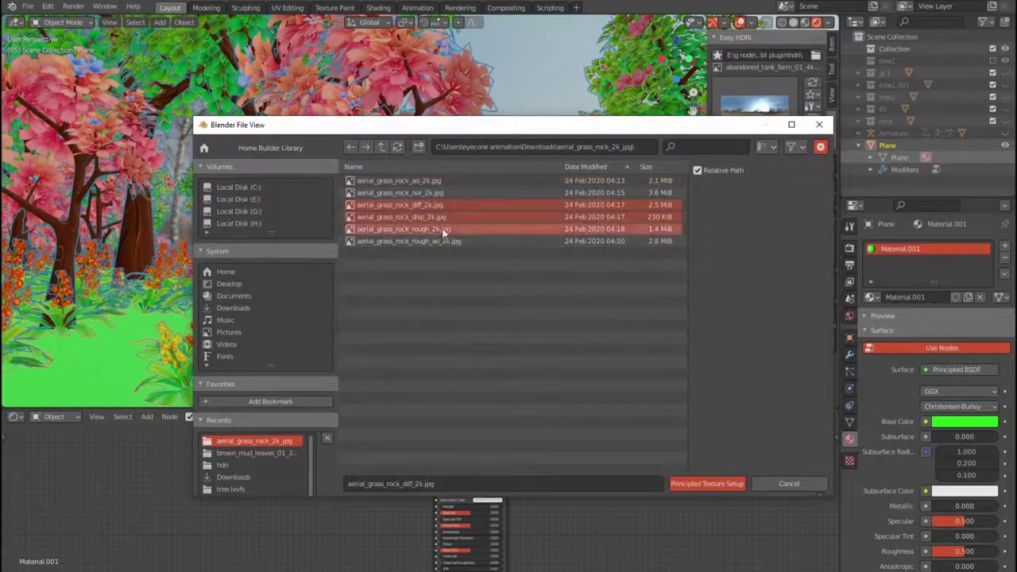
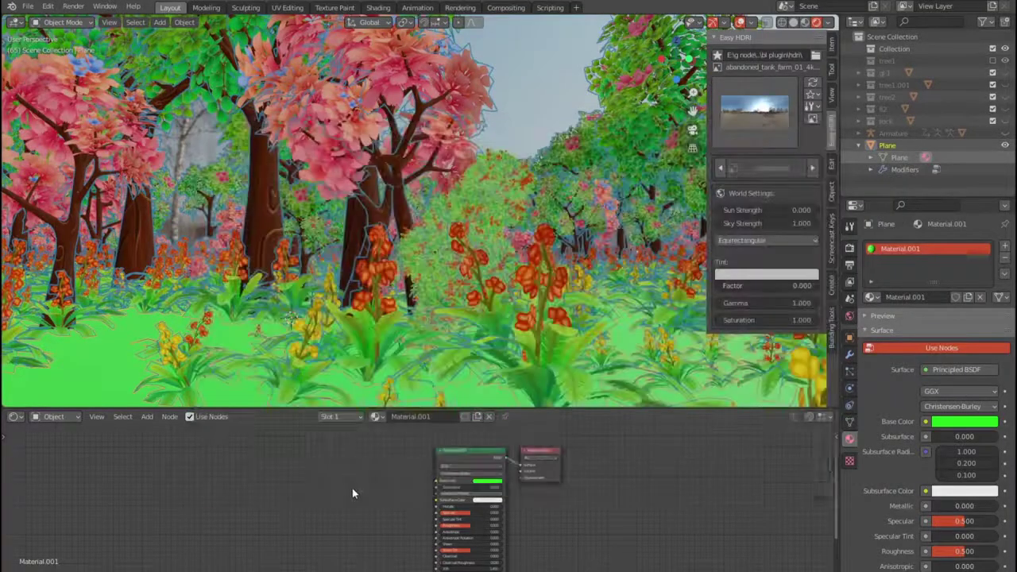
left_click(354, 492)
key("ctrl+shift+t")
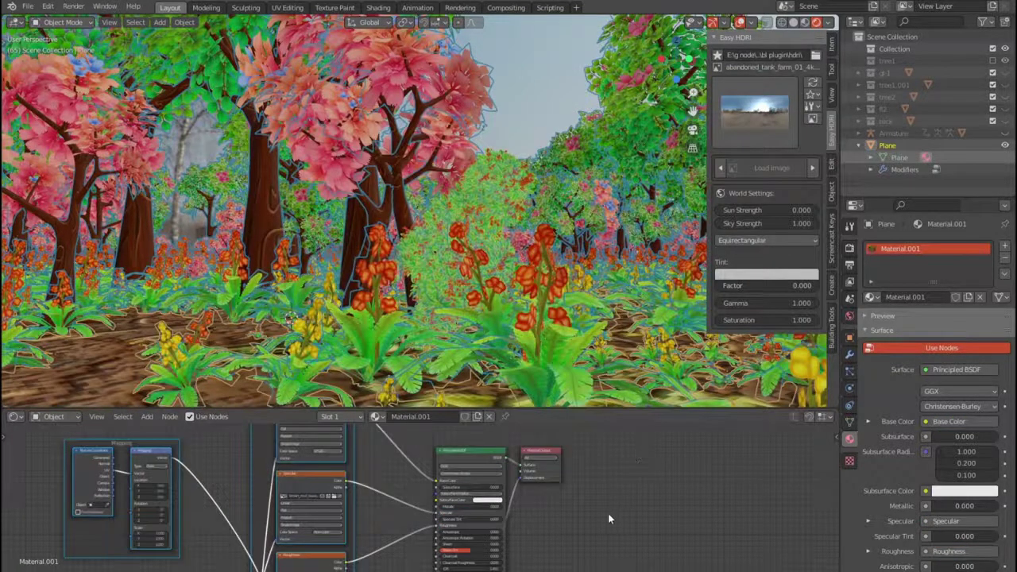
scroll("down", 3)
double_click(198, 495)
left_click(519, 105)
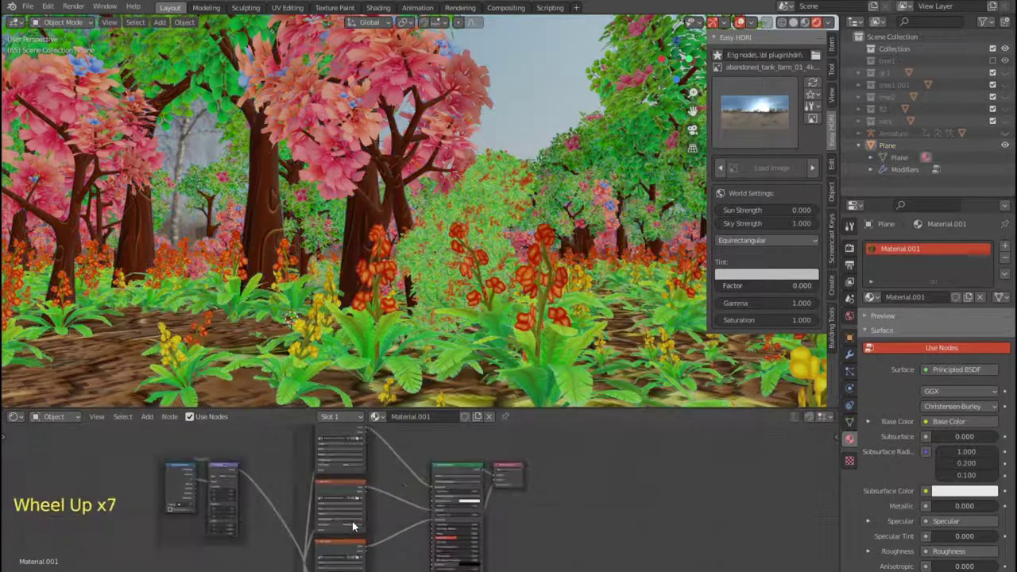
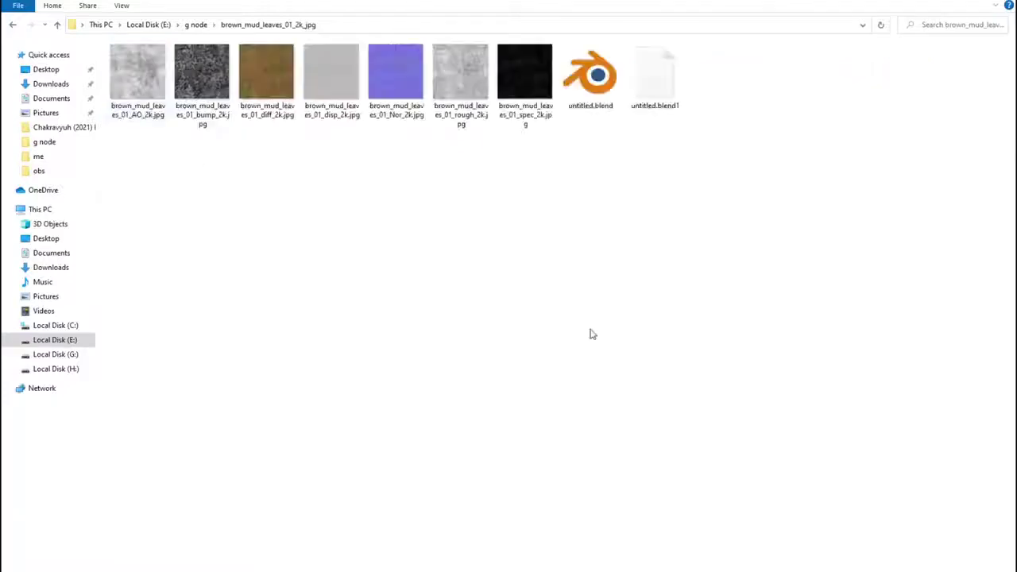
Step: Pan around the new image texture nodes wired into the ground shader
scroll("down", 3)
middle_click(423, 511)
scroll("up", 3)
middle_click(487, 464)
middle_click(446, 541)
left_click(333, 496)
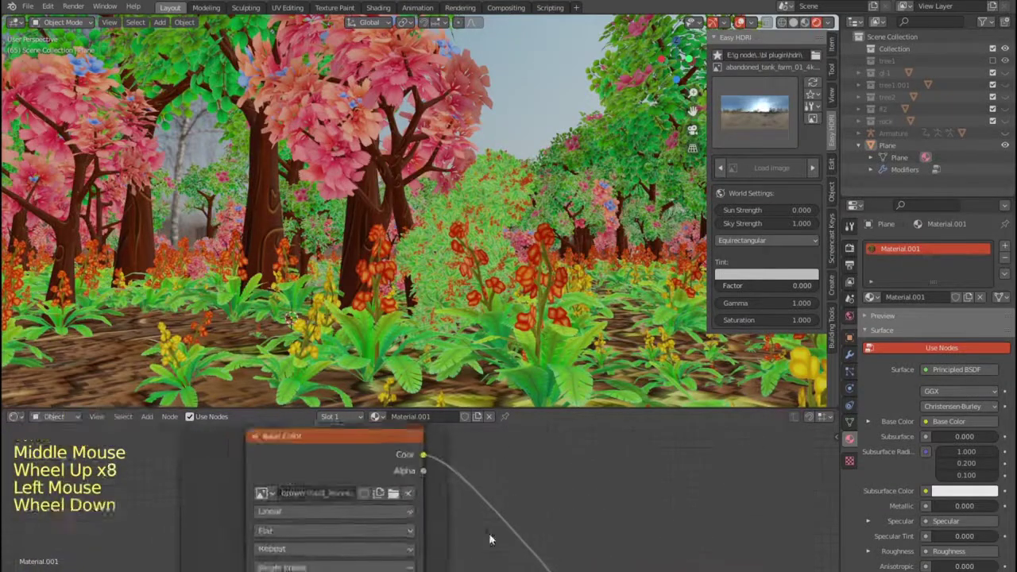
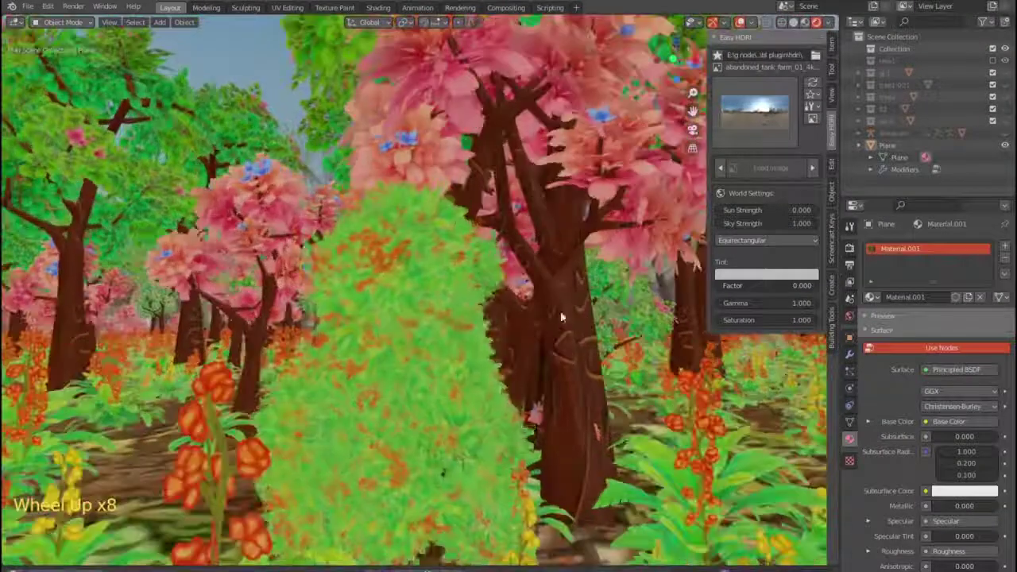
Step: Orbit around the finished forest over the mud ground and hide the sidebar
middle_click(566, 293)
scroll("down", 3)
middle_click(596, 300)
scroll("down", 3)
middle_click(508, 274)
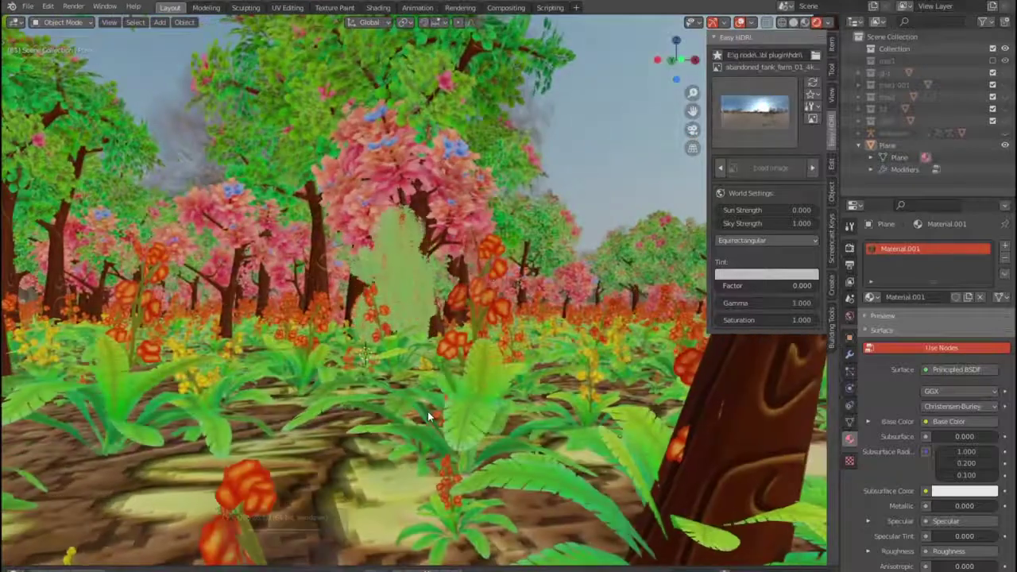
key("n")
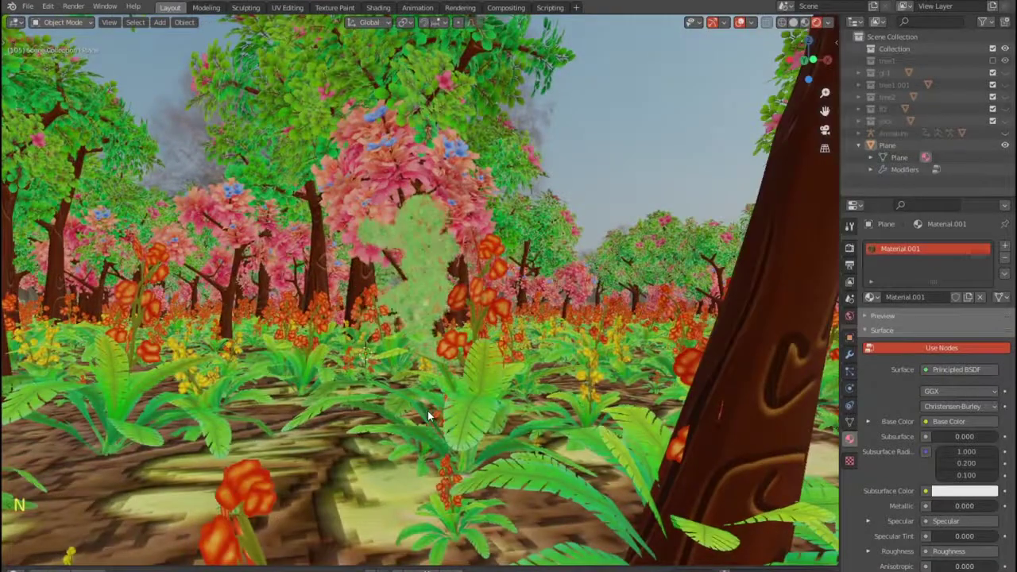
scroll("up", 3)
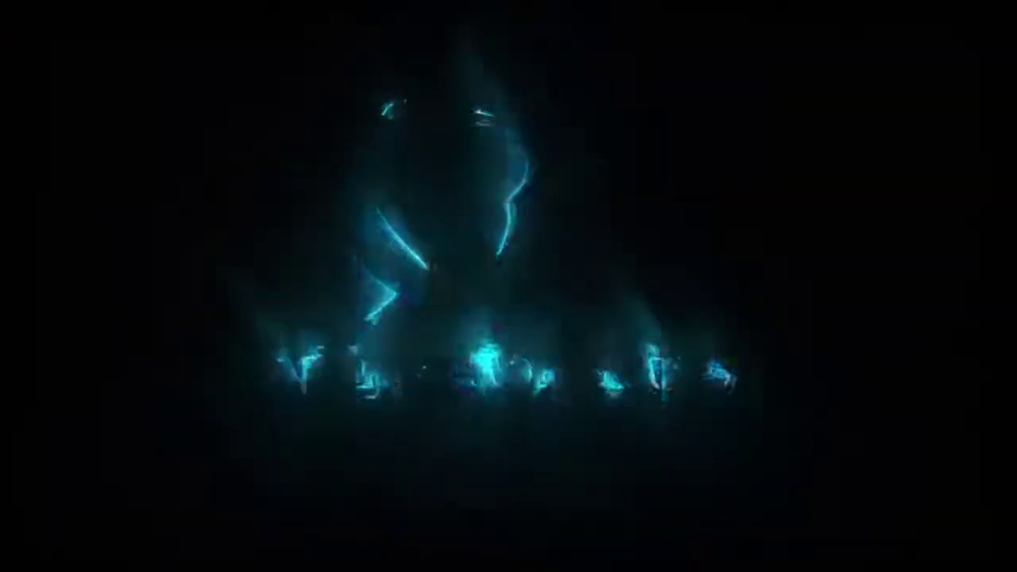